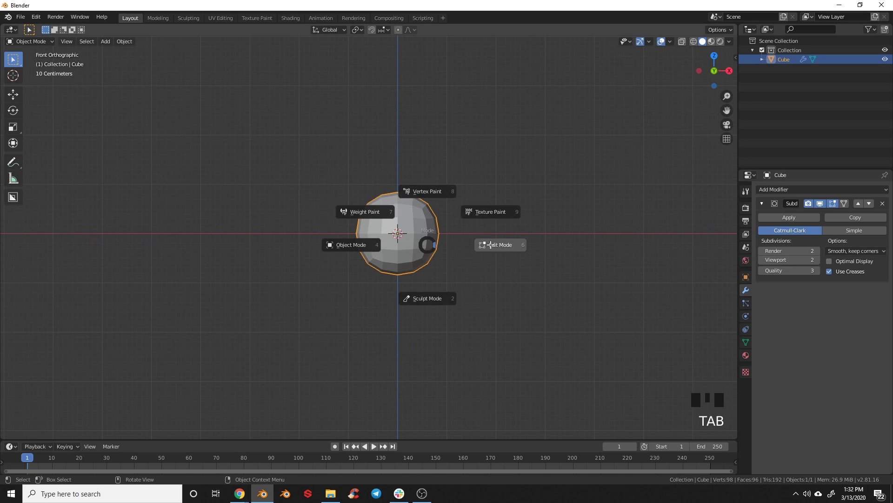
# Add a loop cut, shrink the top face into a taper and widen the middle loop.
pyautogui.press('a')
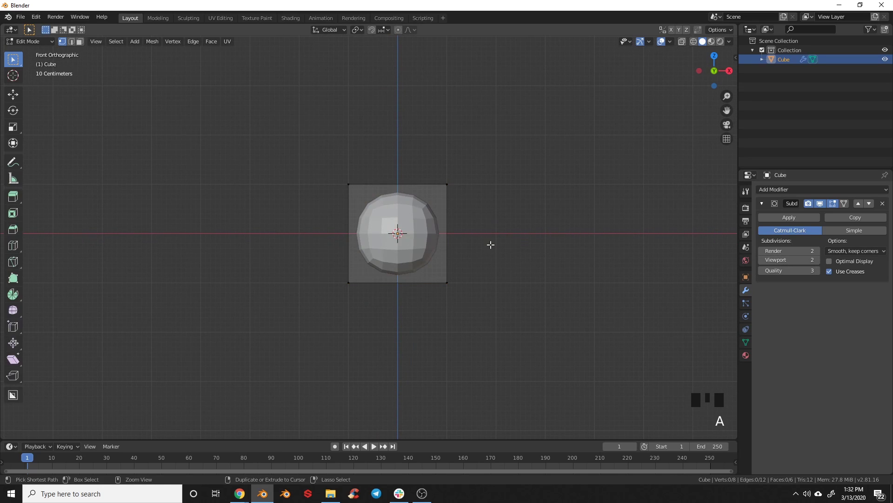
pyautogui.press('ctrl+r')
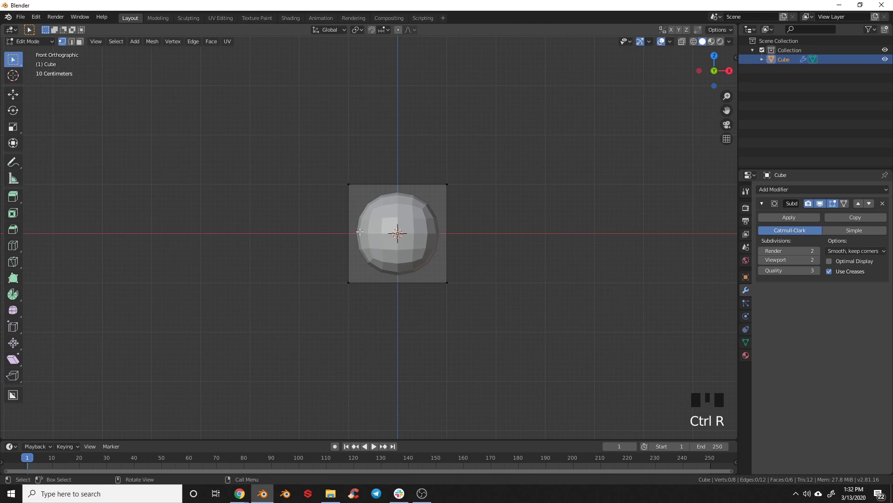
pyautogui.press('ctrl+r')
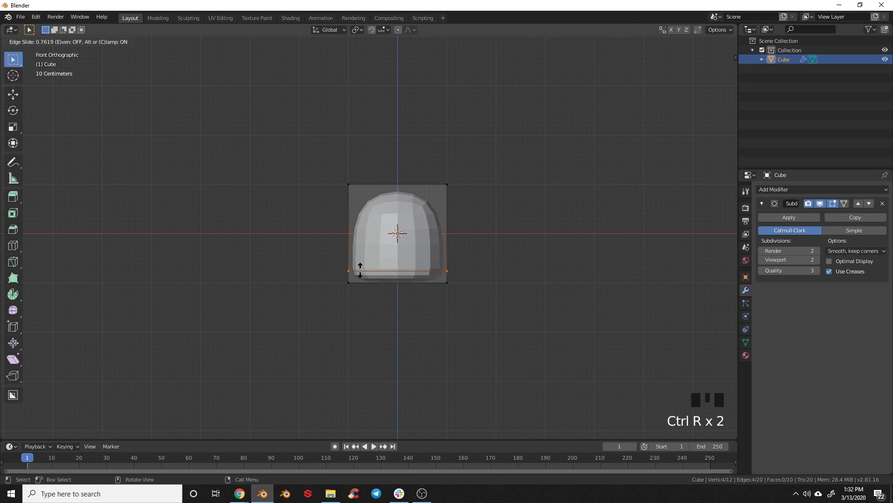
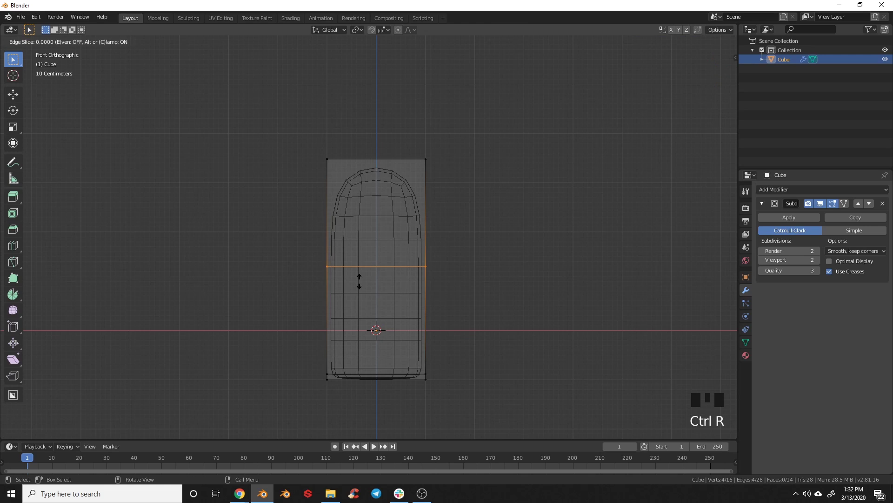
pyautogui.press('a')
pyautogui.press('b')
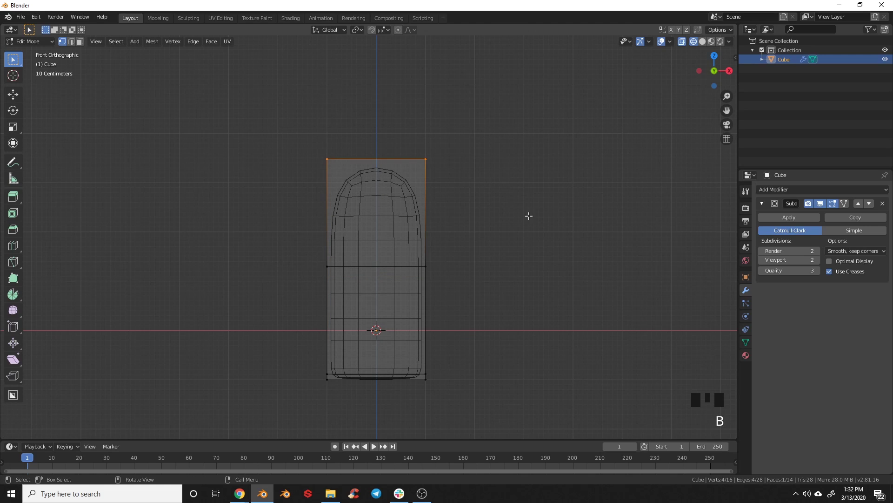
pyautogui.press('s')
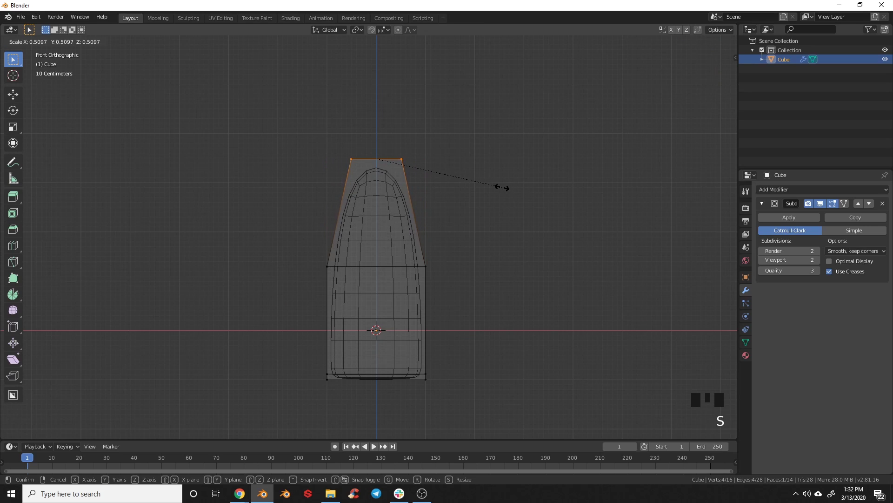
pyautogui.press('a')
pyautogui.press('b')
pyautogui.press('s')
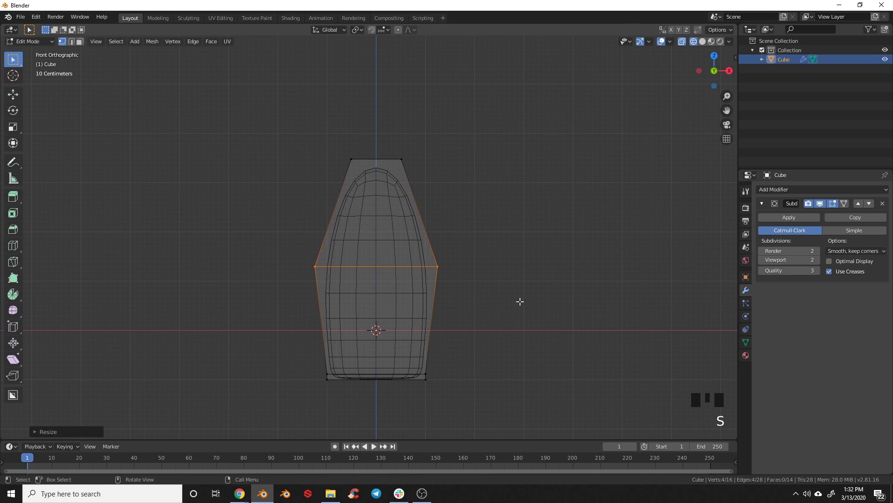
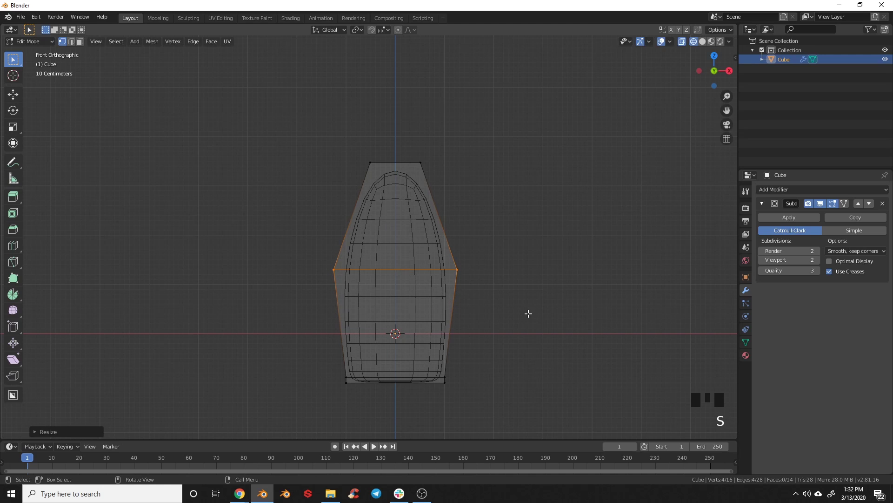
# Leave Edit Mode and orbit around the smoothed, egg-like body to check its shape.
pyautogui.press('a')
pyautogui.press('Tab')
pyautogui.moveTo(477, 330); pyautogui.dragTo(455, 307)
pyautogui.press('z')
pyautogui.moveTo(486, 322); pyautogui.dragTo(417, 278)
pyautogui.moveTo(418, 278); pyautogui.dragTo(413, 285)
pyautogui.moveTo(413, 285); pyautogui.dragTo(797, 223)
pyautogui.click(797, 222)
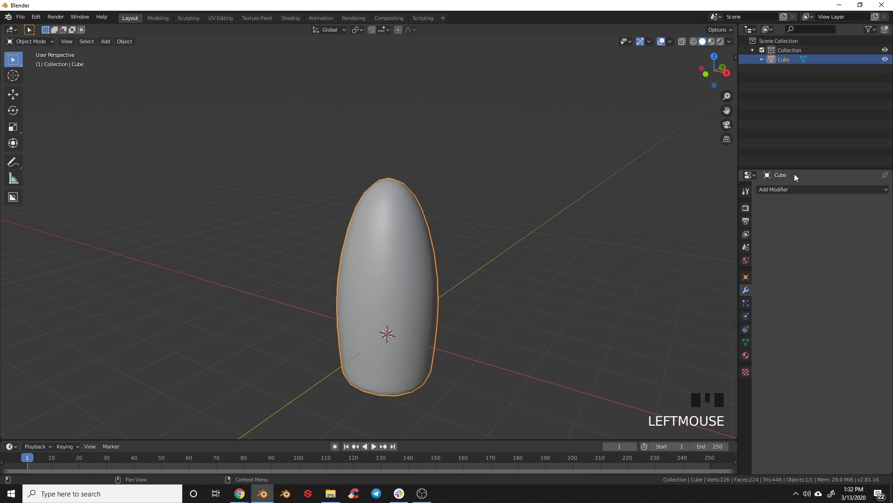
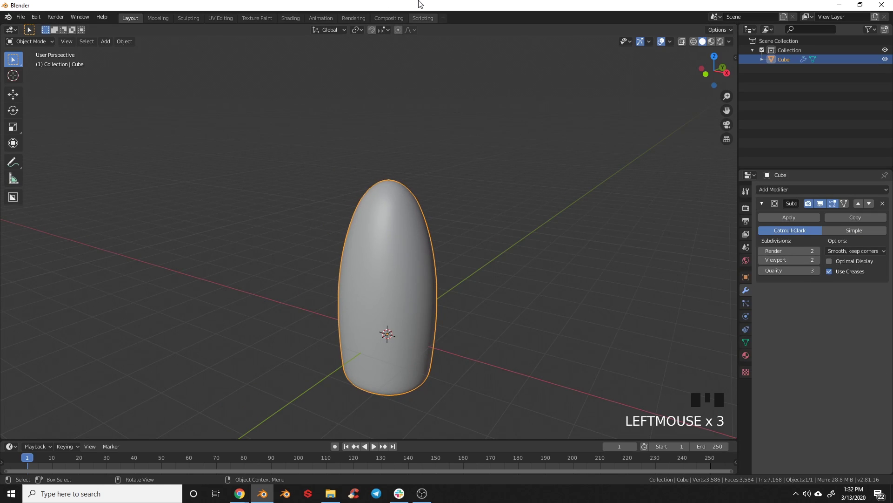
# Switch to front orthographic view of the rocket body.
pyautogui.press('KP_1')
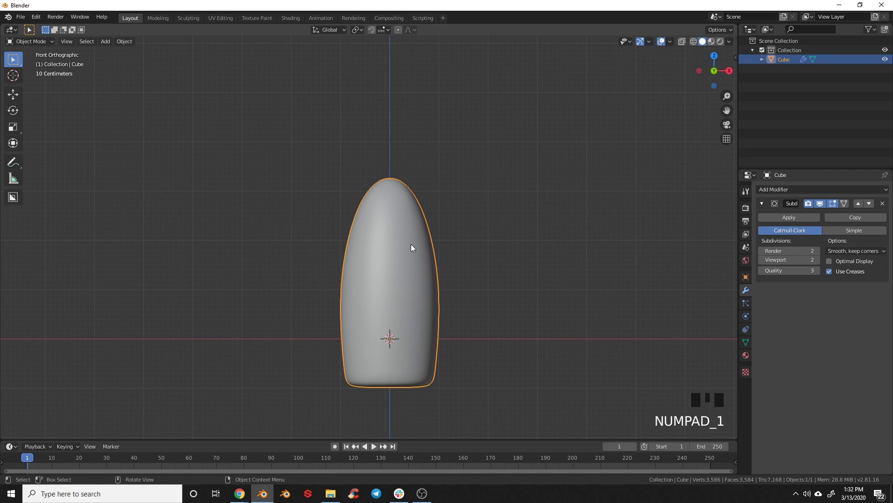
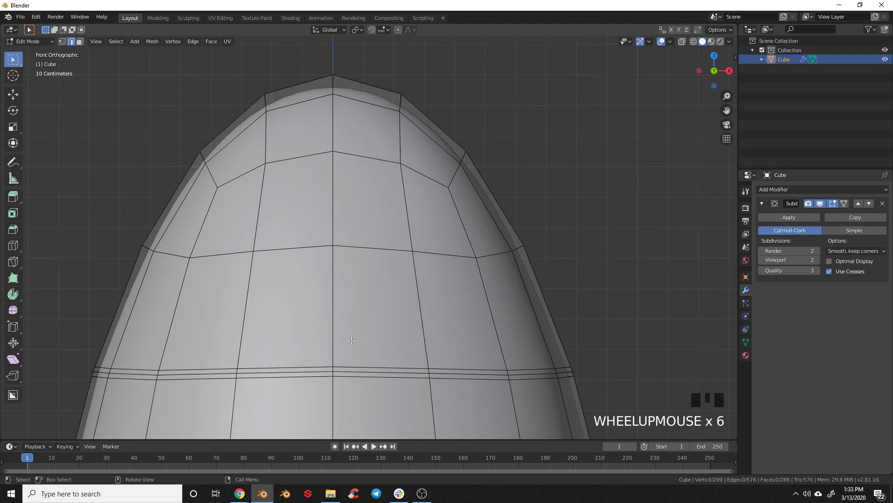
# Select the groove edge-loop bands and give them a full edge crease of 1.
pyautogui.moveTo(363, 332); pyautogui.dragTo(320, 270)
pyautogui.click(319, 271)
pyautogui.scroll(-3)
pyautogui.middleClick(339, 349)
pyautogui.scroll(3)
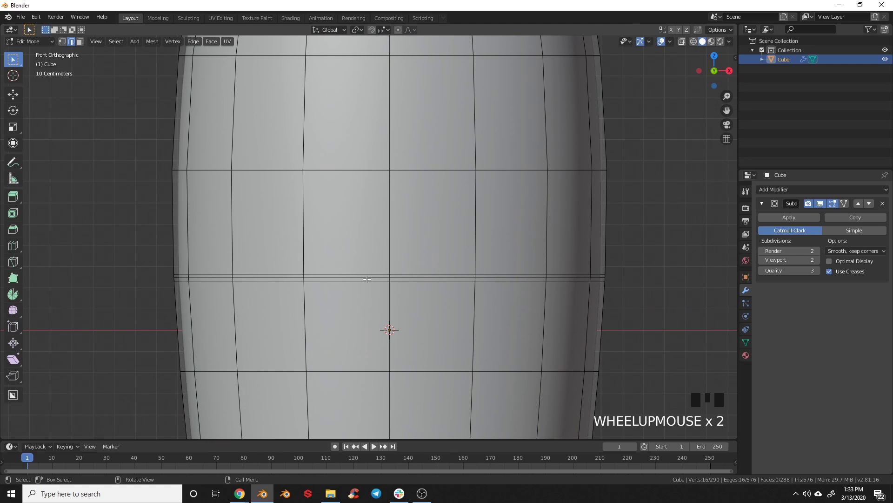
pyautogui.click(371, 275)
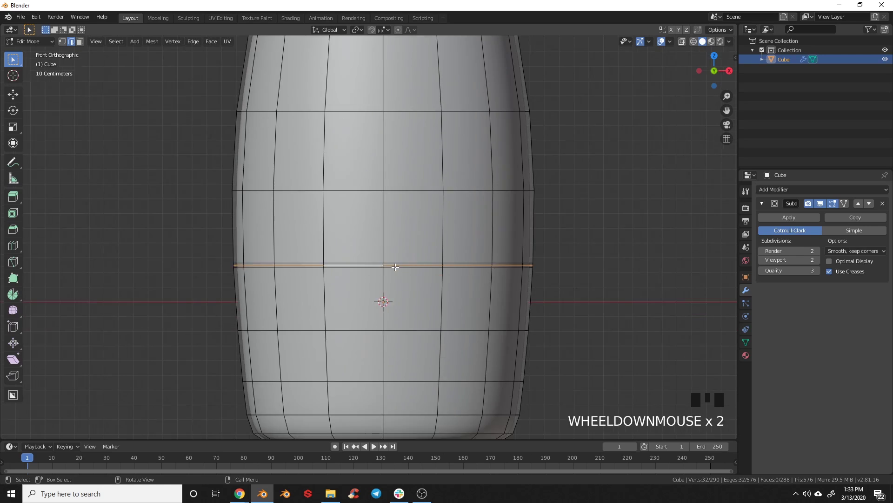
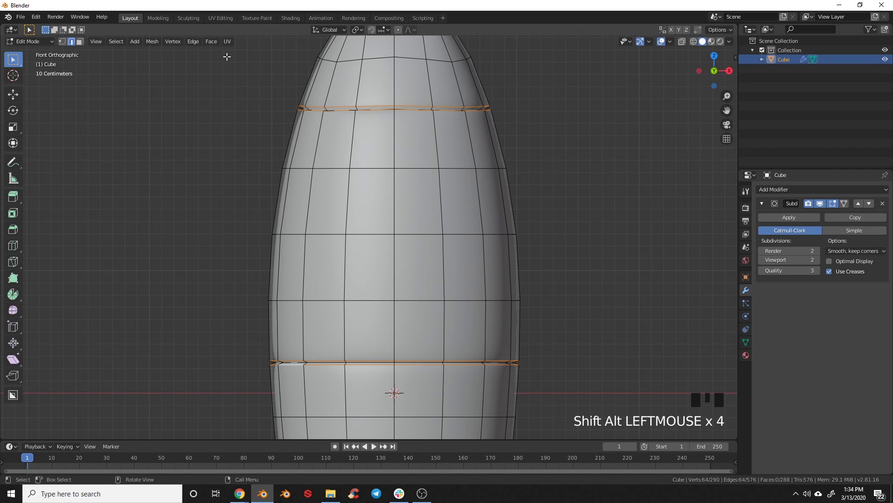
pyautogui.moveTo(190, 42); pyautogui.dragTo(259, 167)
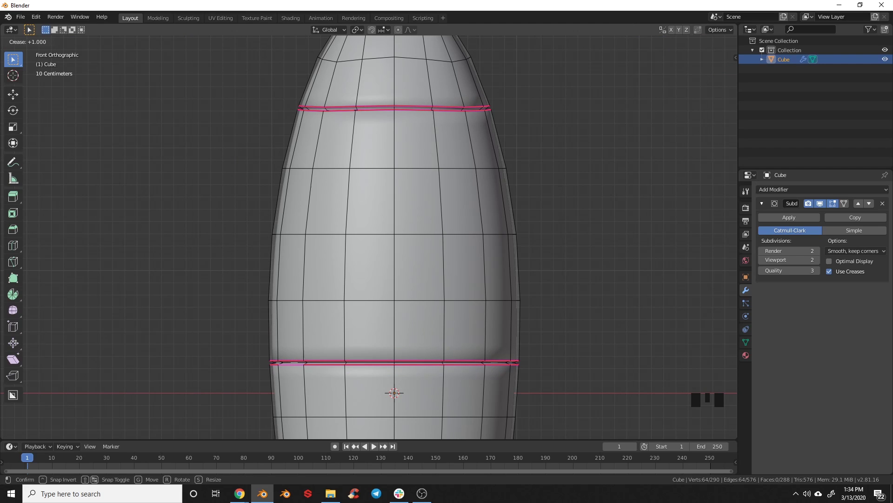
pyautogui.press('a')
pyautogui.press('Tab')
# Leave Edit Mode and frame the whole grooved rocket body from the front.
pyautogui.scroll(-3)
pyautogui.moveTo(461, 222); pyautogui.dragTo(366, 217)
pyautogui.press('KP_1')
pyautogui.scroll(-3)
pyautogui.moveTo(339, 342); pyautogui.dragTo(355, 340)
pyautogui.scroll(3)
pyautogui.scroll(-3)
pyautogui.press('z')
pyautogui.scroll(3)
pyautogui.moveTo(429, 315); pyautogui.dragTo(413, 290)
# Add a cylinder, scale it down and rotate it 90° onto its side.
pyautogui.press('shift+a')
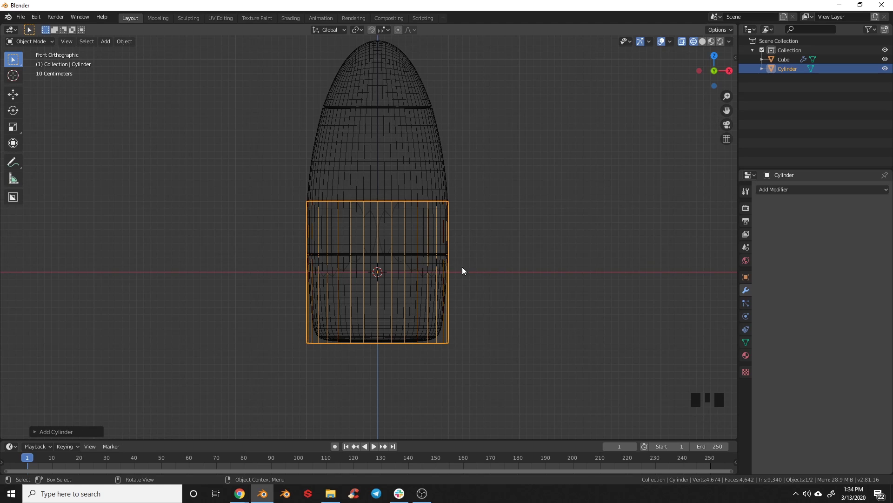
pyautogui.press('s')
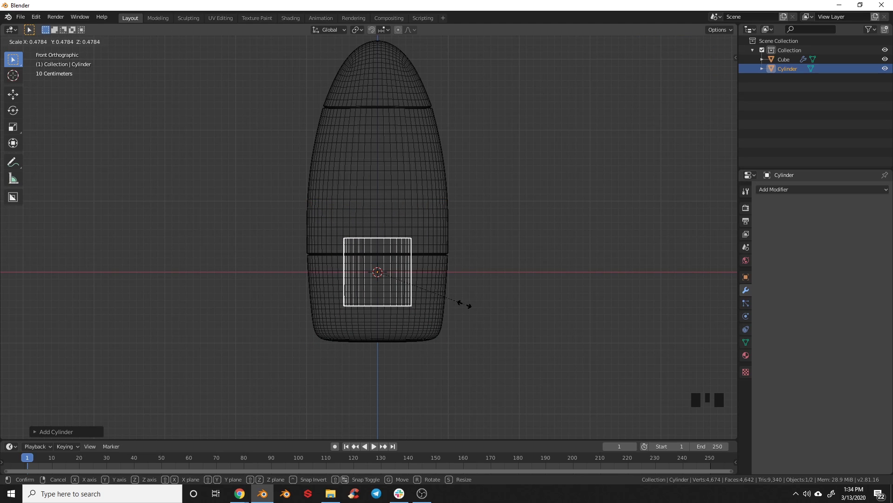
pyautogui.press('KP_3')
pyautogui.press('r')
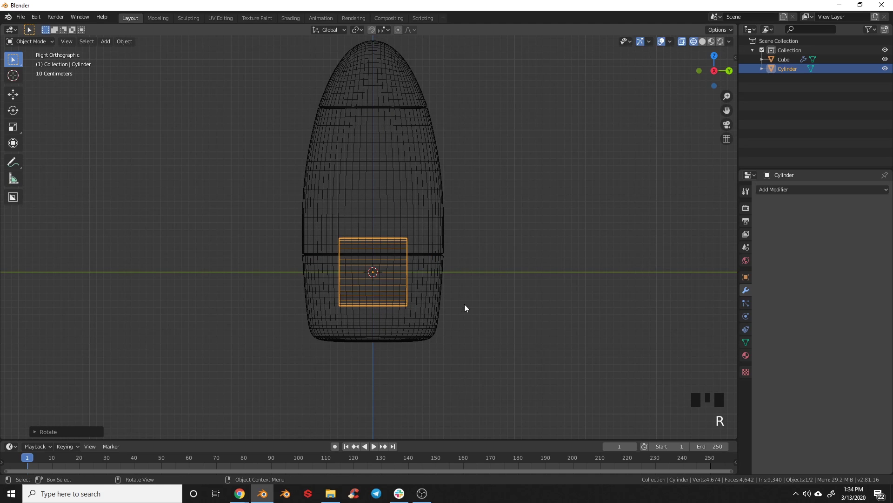
pyautogui.press('g')
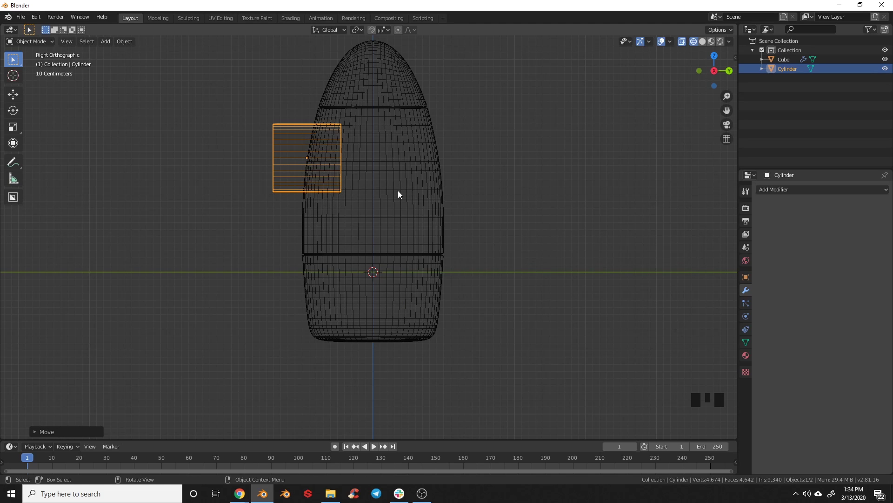
# Move the cylinder up onto the upper body where the porthole will sit.
pyautogui.press('KP_1')
pyautogui.moveTo(396, 218); pyautogui.dragTo(376, 237)
pyautogui.press('Tab')
pyautogui.press('z')
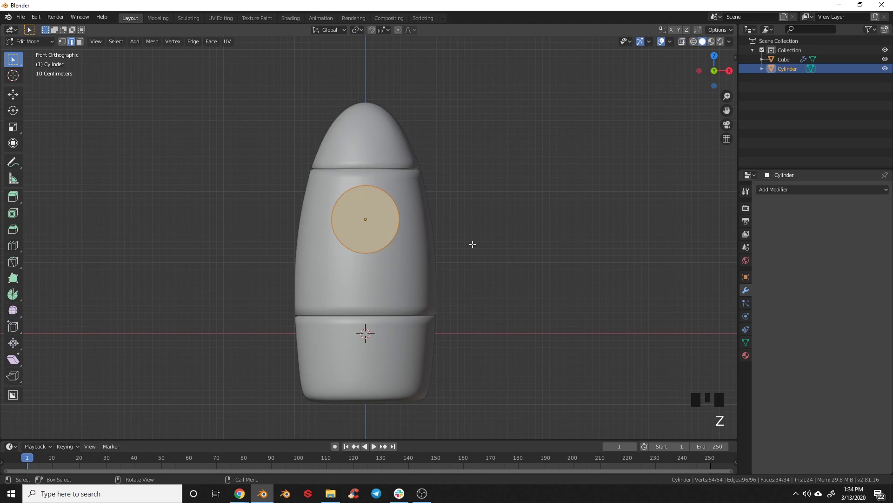
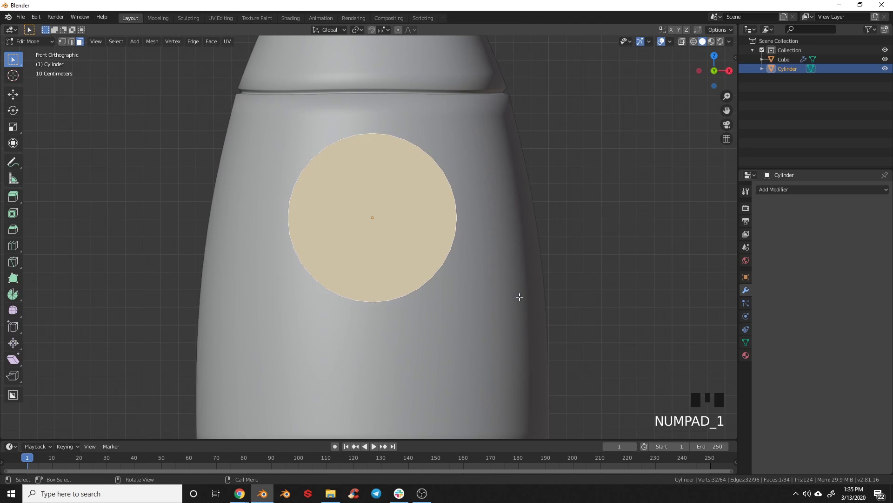
# Inset and extrude the front face, delete the inner face and bevel the rim into a hollow frame.
pyautogui.press('i')
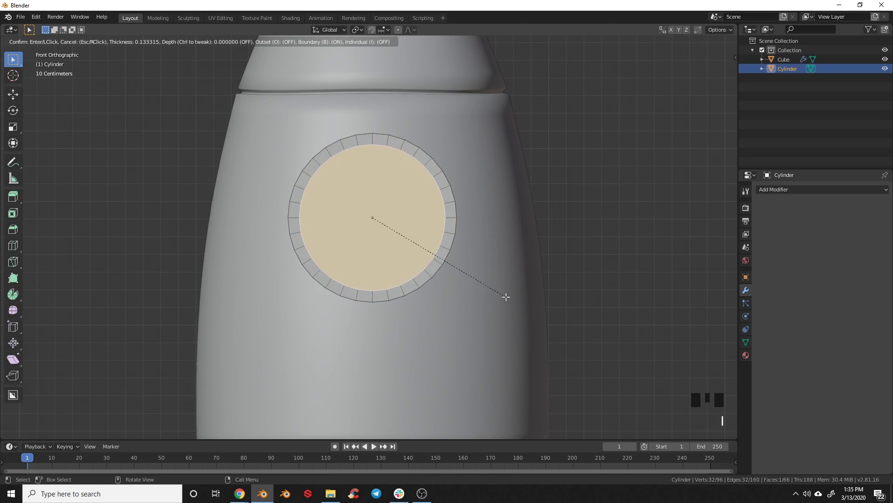
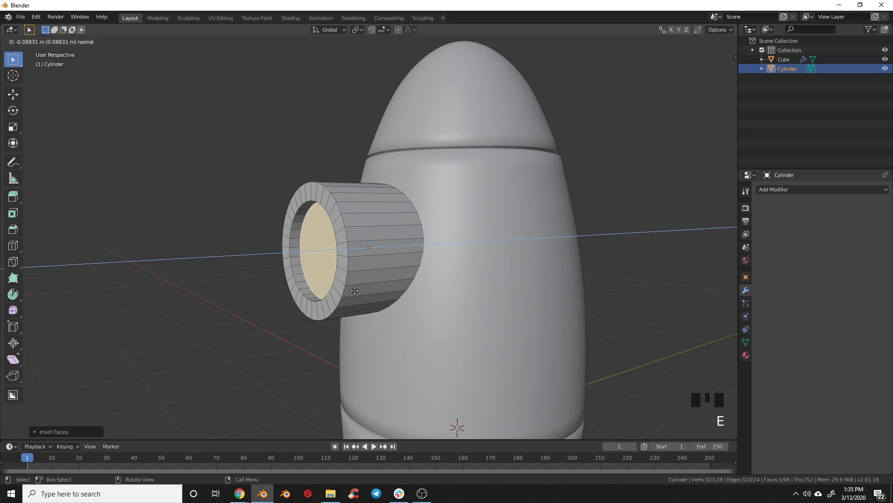
pyautogui.press('a')
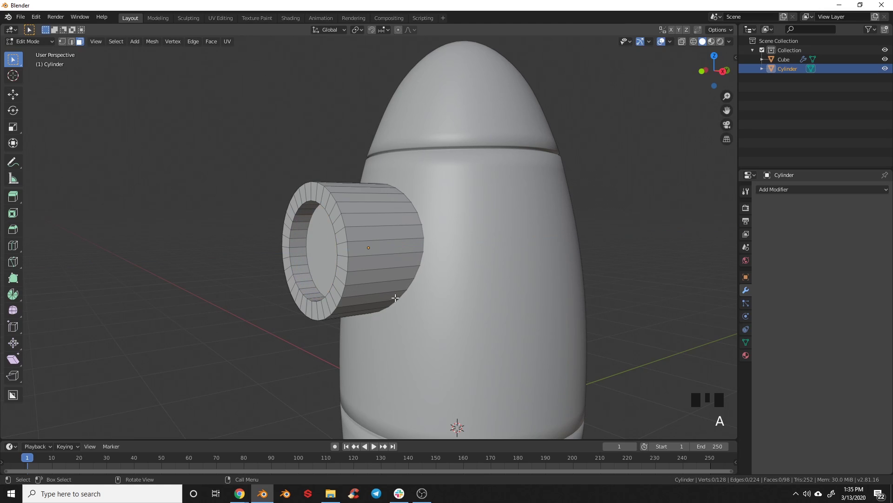
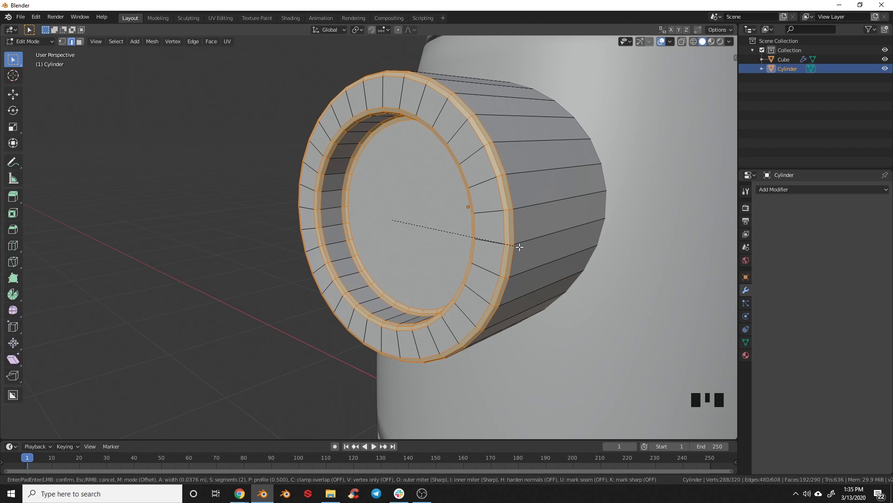
pyautogui.press('a')
pyautogui.scroll(-3)
pyautogui.press('Tab')
pyautogui.press('KP_3')
pyautogui.press('g')
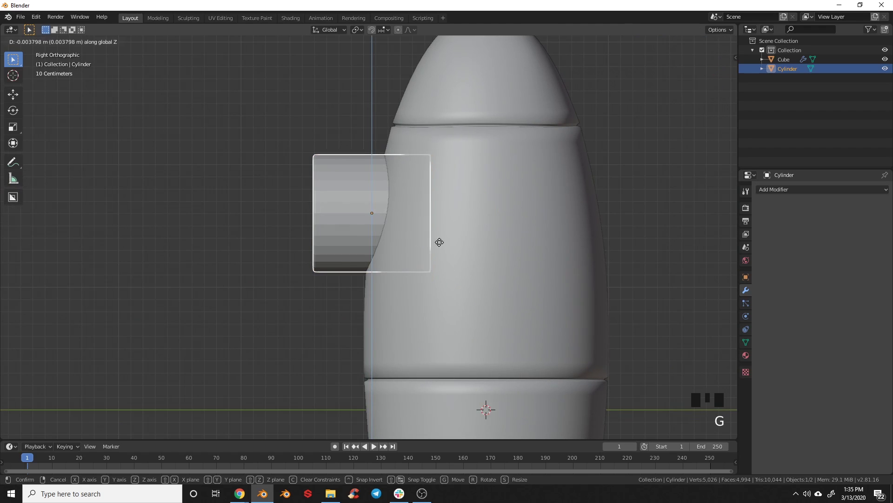
# Move and tilt the porthole along the body's curve so it sits embedded in the hull.
pyautogui.press('g')
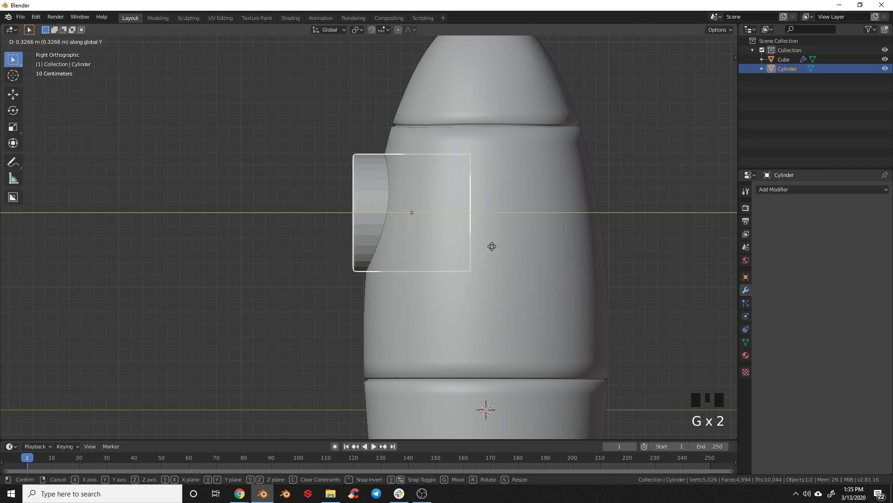
pyautogui.press('r')
pyautogui.press('z')
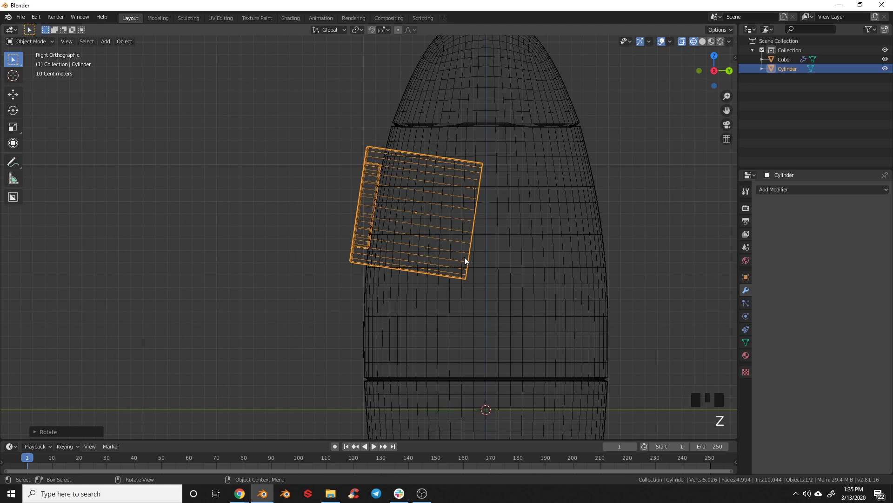
pyautogui.press('g')
pyautogui.press('r')
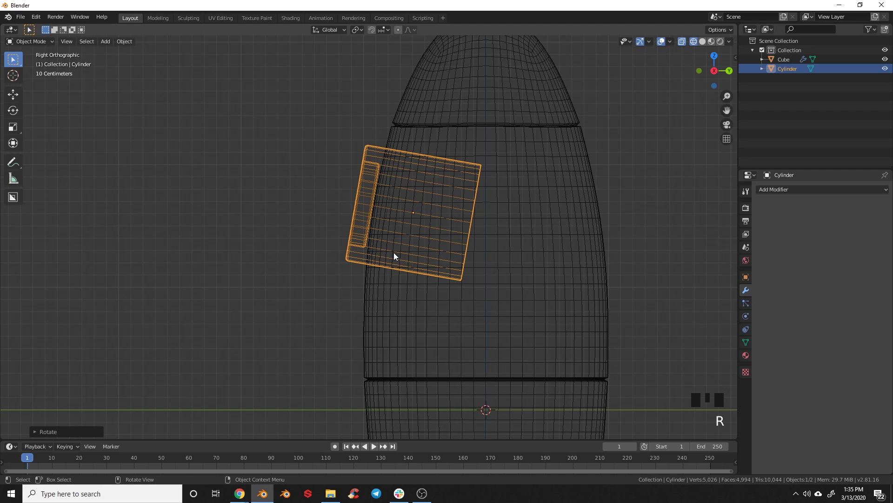
pyautogui.press('KP_1')
pyautogui.press('z')
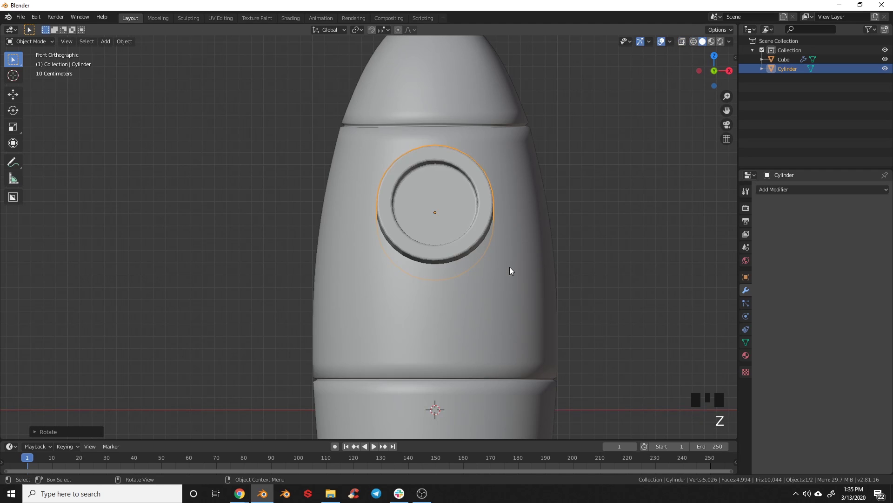
# Inspect the porthole from around the rocket and add a Subdivision Surface modifier.
pyautogui.moveTo(509, 268); pyautogui.dragTo(470, 234)
pyautogui.moveTo(470, 233); pyautogui.dragTo(445, 272)
pyautogui.moveTo(445, 271); pyautogui.dragTo(392, 278)
pyautogui.scroll(3)
pyautogui.moveTo(795, 195); pyautogui.dragTo(490, 277)
pyautogui.moveTo(490, 277); pyautogui.dragTo(392, 267)
pyautogui.scroll(-3)
pyautogui.moveTo(365, 264); pyautogui.dragTo(471, 192)
pyautogui.press('KP_1')
# Select the nose-body seam loop on the Cube and scale it to zero height on Z.
pyautogui.click(380, 156)
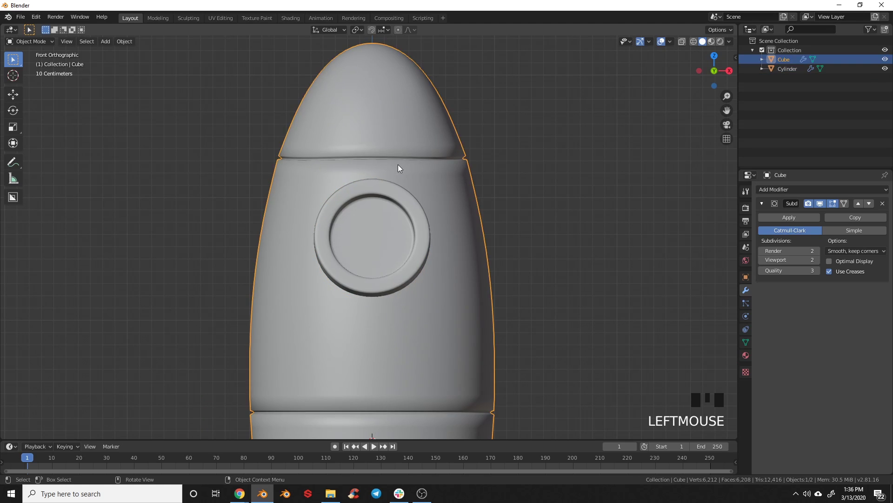
pyautogui.press('Tab')
pyautogui.scroll(3)
pyautogui.moveTo(392, 156); pyautogui.dragTo(303, 179)
pyautogui.click(302, 178)
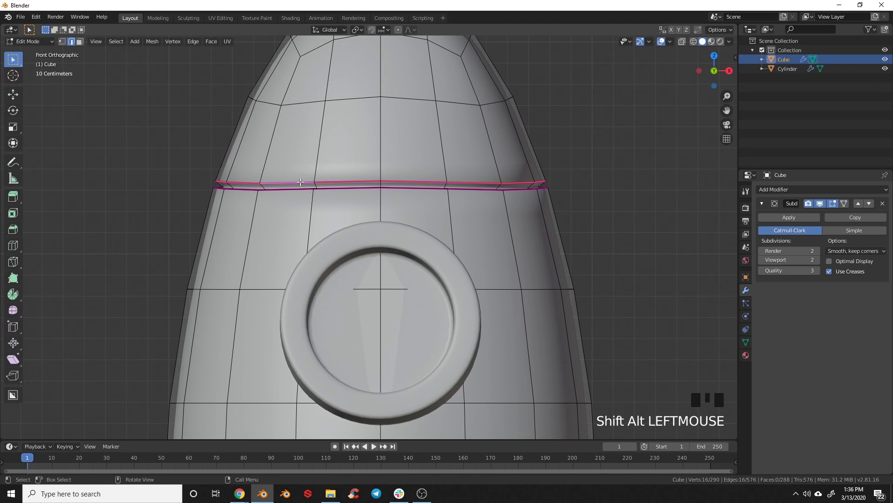
pyautogui.press('s')
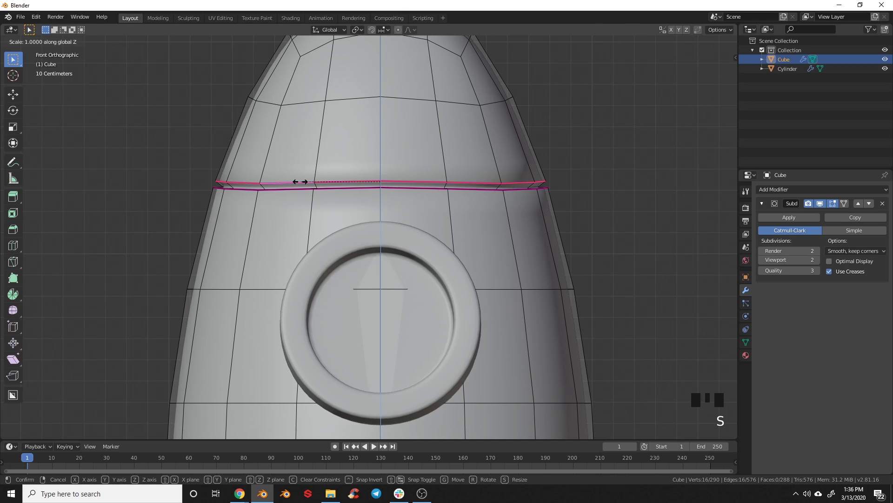
pyautogui.press('a')
pyautogui.click(286, 190)
pyautogui.press('s')
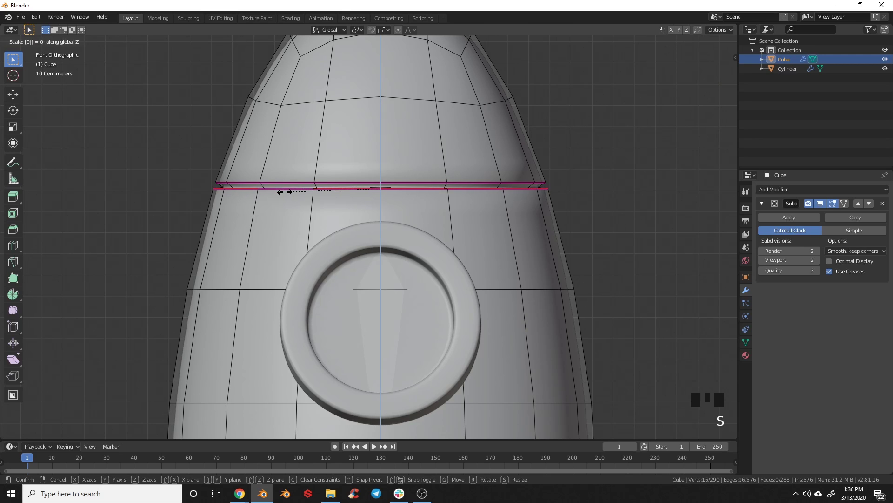
# Nudge the flattened seam loops upward in wireframe so the groove sits just above the porthole.
pyautogui.scroll(3)
pyautogui.moveTo(350, 166); pyautogui.dragTo(347, 208)
pyautogui.click(347, 208)
pyautogui.click(347, 209)
pyautogui.click(346, 209)
pyautogui.press('z')
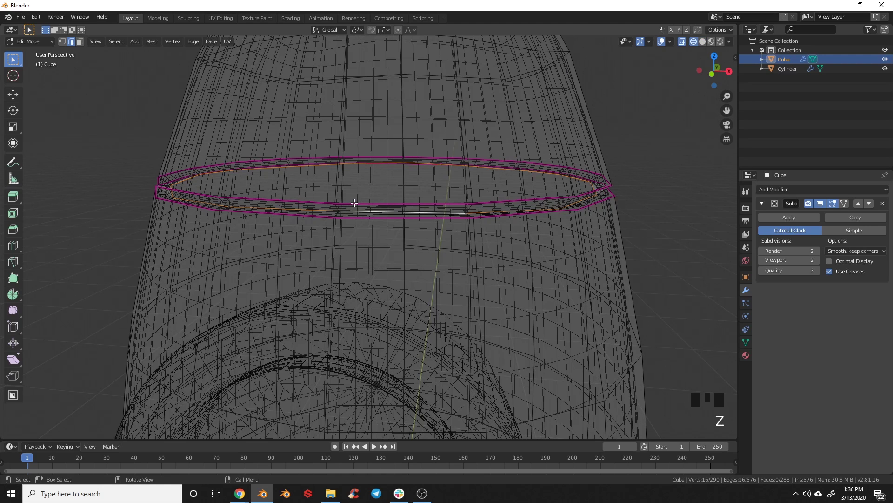
pyautogui.press('KP_1')
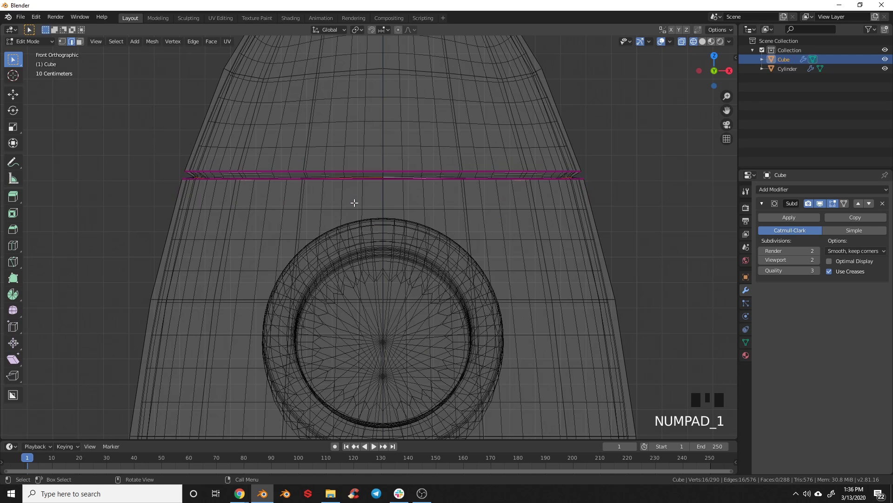
pyautogui.press('s')
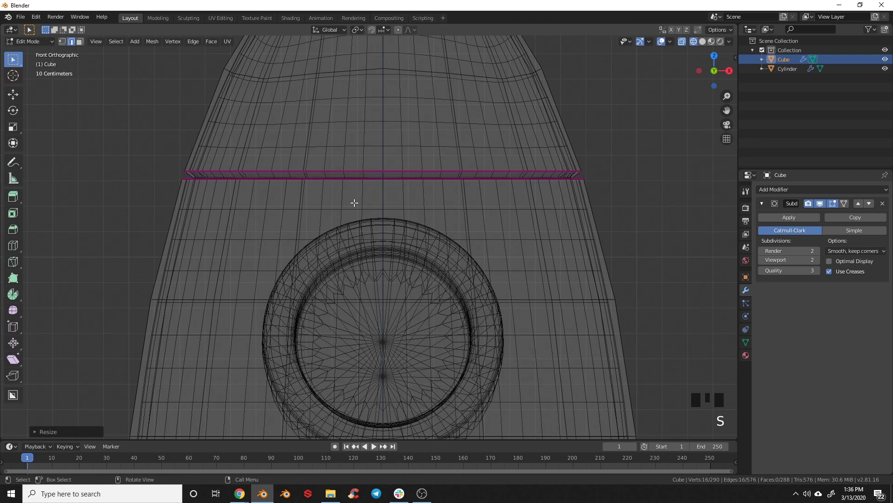
pyautogui.press('g')
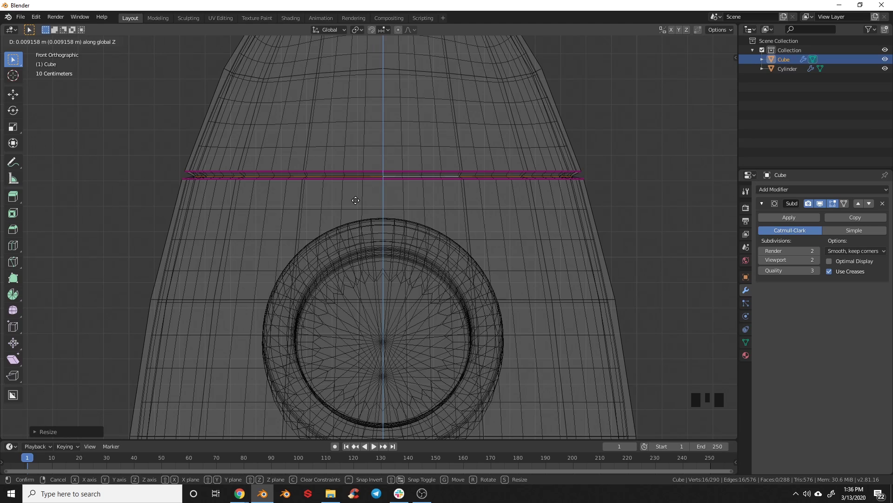
pyautogui.press('a')
pyautogui.press('Tab')
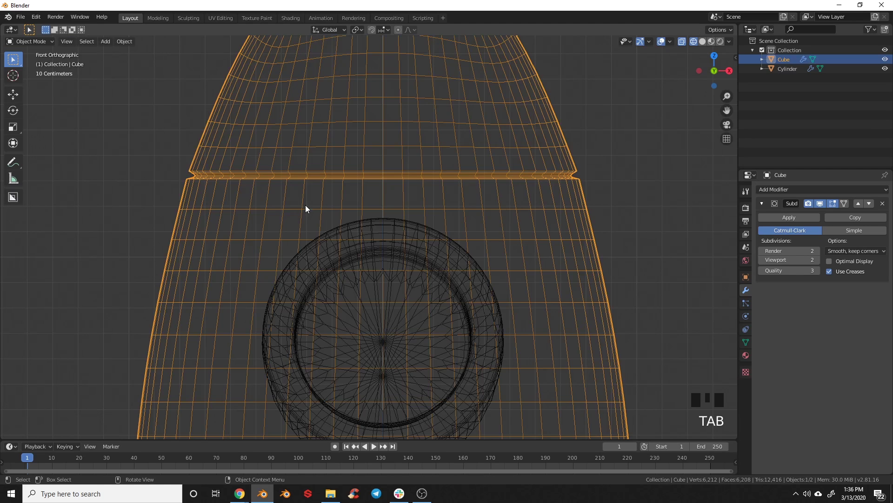
# Select the Cube body and porthole Cylinder together and hide them with H.
pyautogui.press('z')
pyautogui.scroll(-3)
pyautogui.moveTo(443, 228); pyautogui.dragTo(555, 306)
pyautogui.press('KP_1')
pyautogui.scroll(-3)
pyautogui.moveTo(434, 343); pyautogui.dragTo(396, 256)
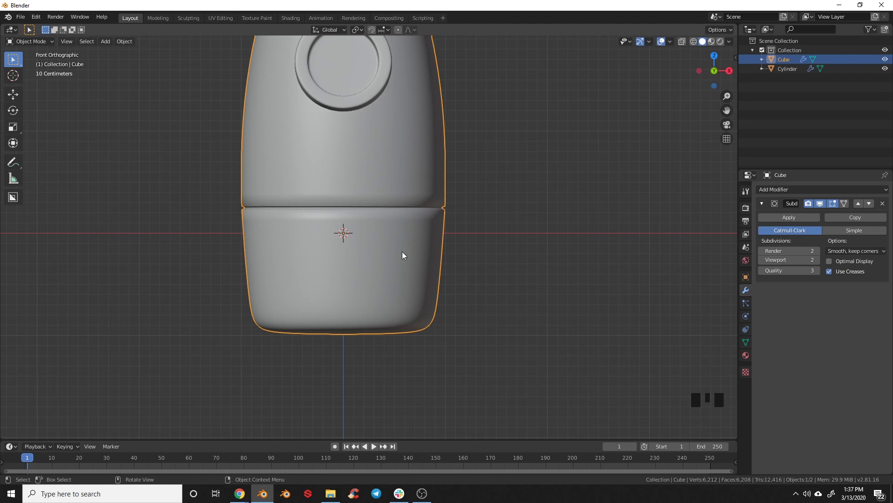
pyautogui.moveTo(368, 215); pyautogui.dragTo(440, 197)
pyautogui.click(440, 197)
pyautogui.moveTo(428, 185); pyautogui.dragTo(408, 172)
pyautogui.click(407, 171)
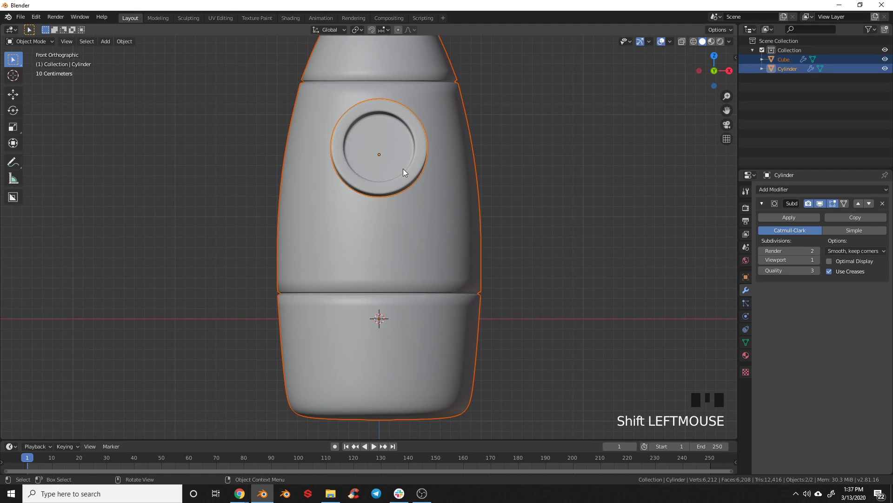
pyautogui.press('h')
# Add a Bezier circle and enter curve editing in top view.
pyautogui.press('shift+a')
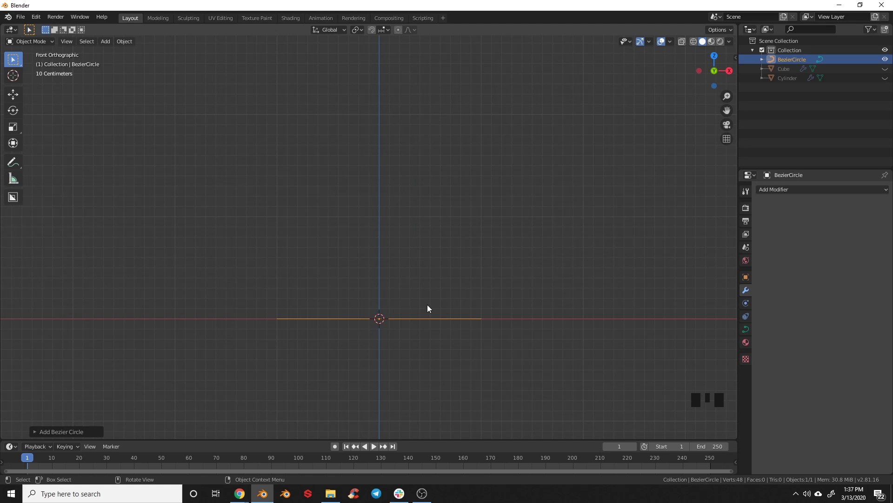
pyautogui.press('KP_7')
pyautogui.scroll(3)
pyautogui.moveTo(436, 323); pyautogui.dragTo(382, 291)
pyautogui.press('Tab')
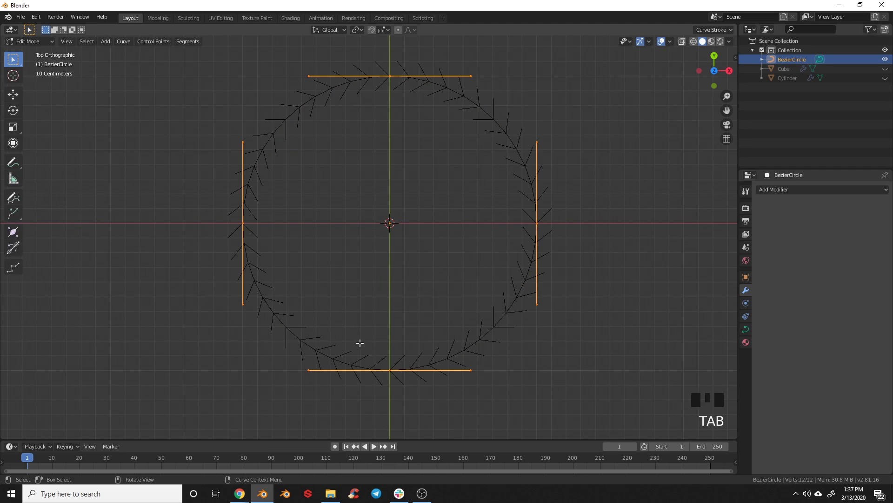
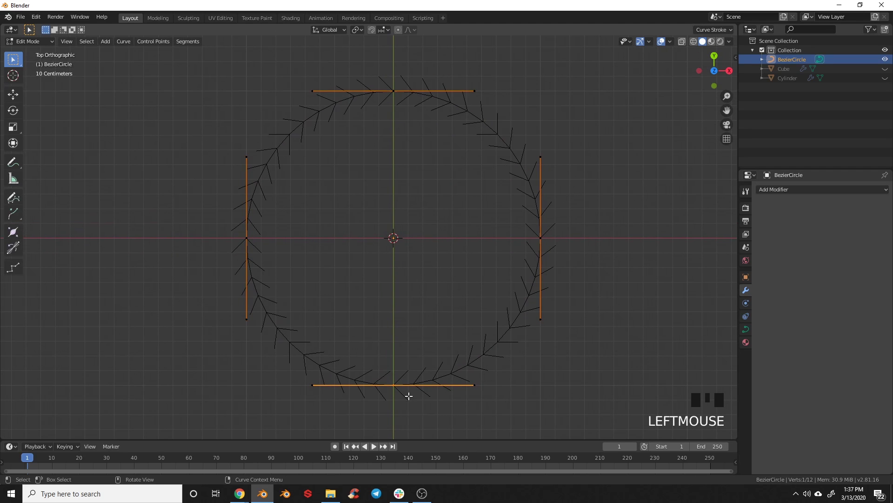
# Move, rotate and scale the control points and handles into a hooked fin outline.
pyautogui.press('g')
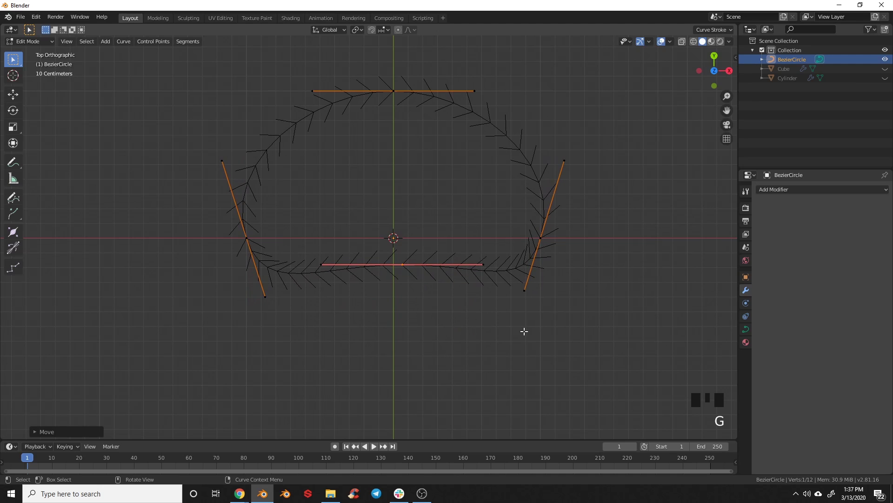
pyautogui.press('r')
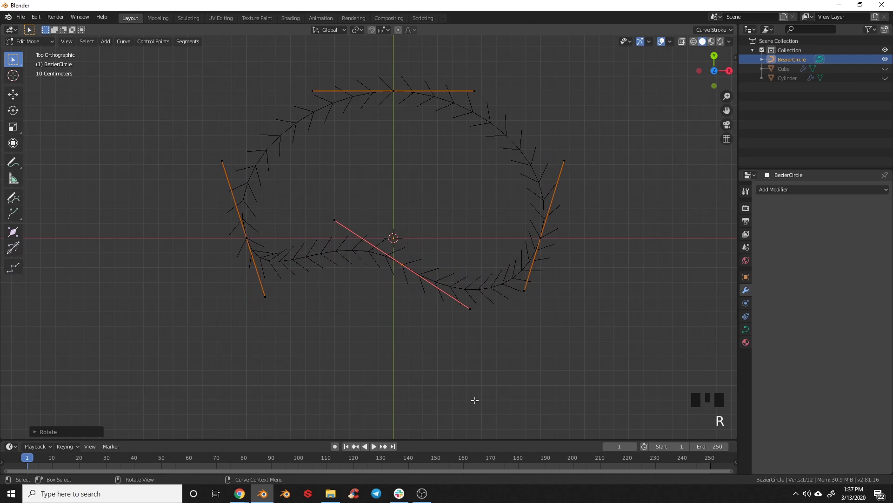
pyautogui.press('g')
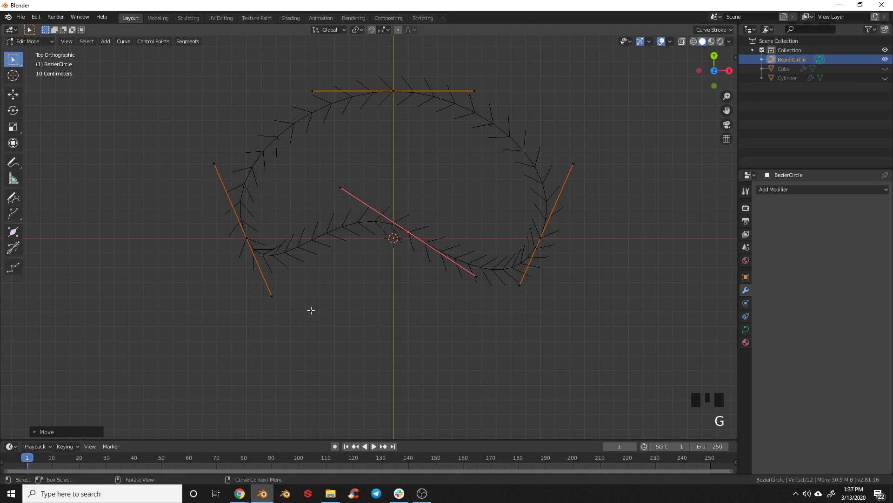
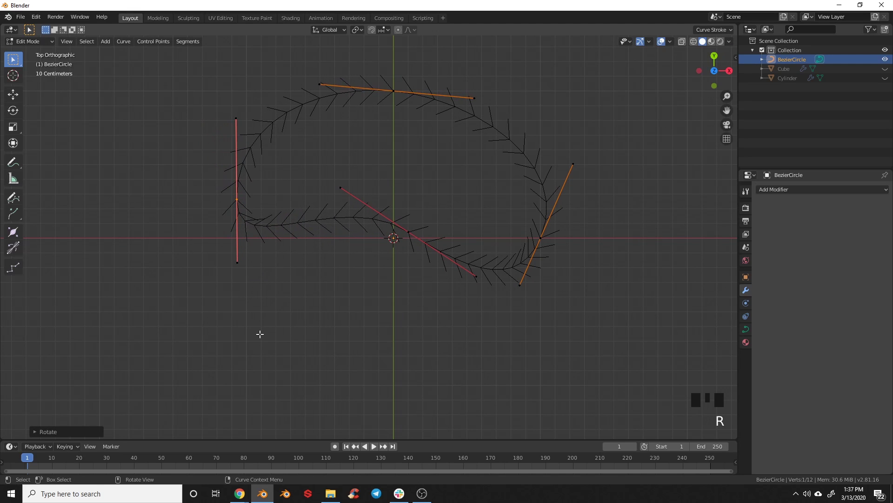
pyautogui.press('s')
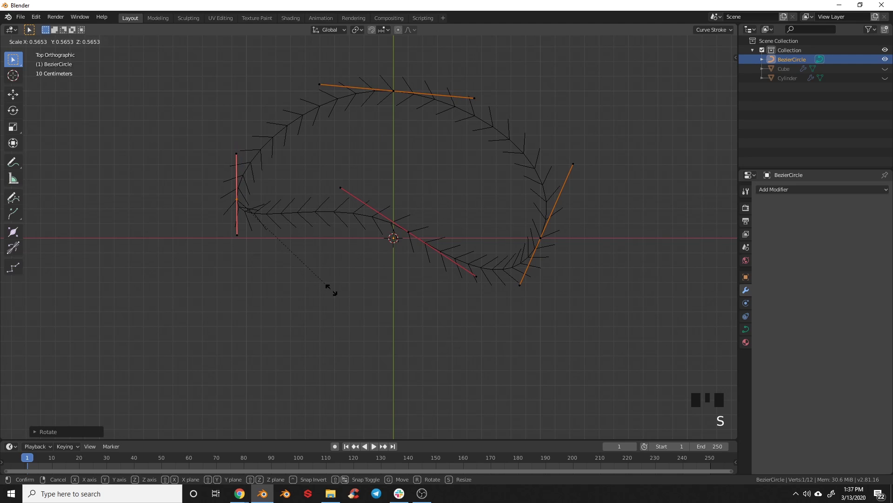
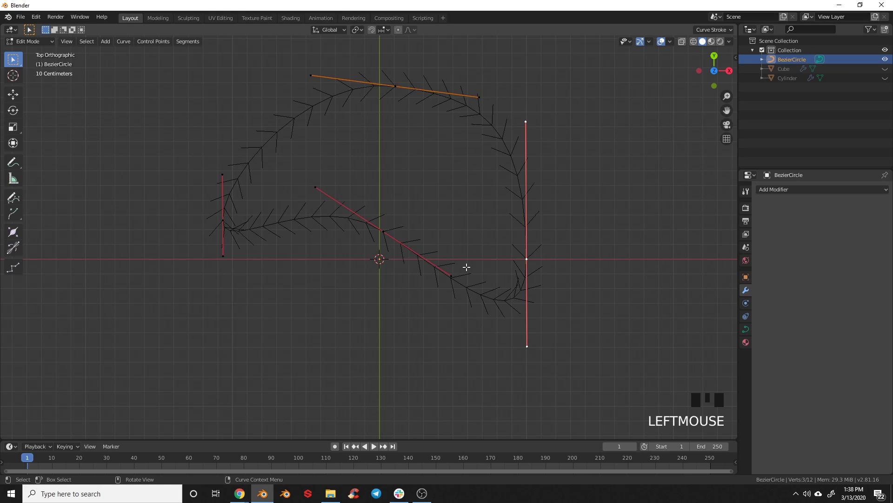
pyautogui.press('Tab')
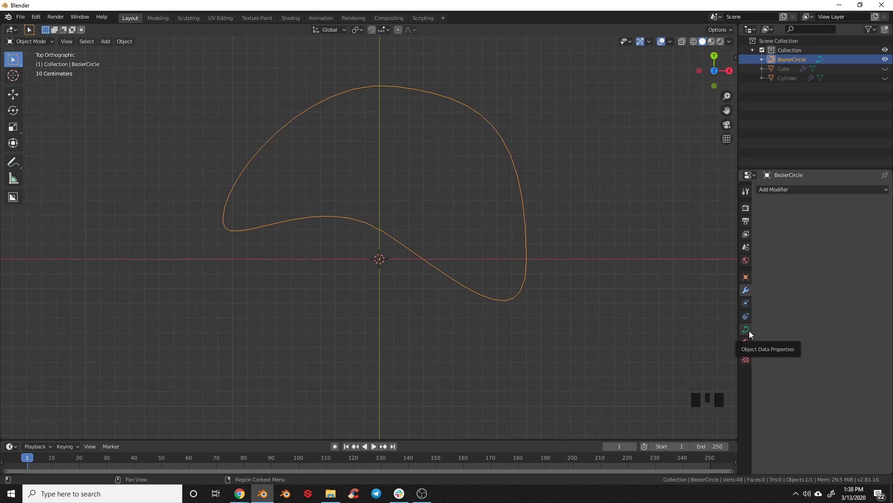
# Set the curve's Extrude to 0.1 m and Fill Mode to Both for a solid fin slab.
pyautogui.click(752, 334)
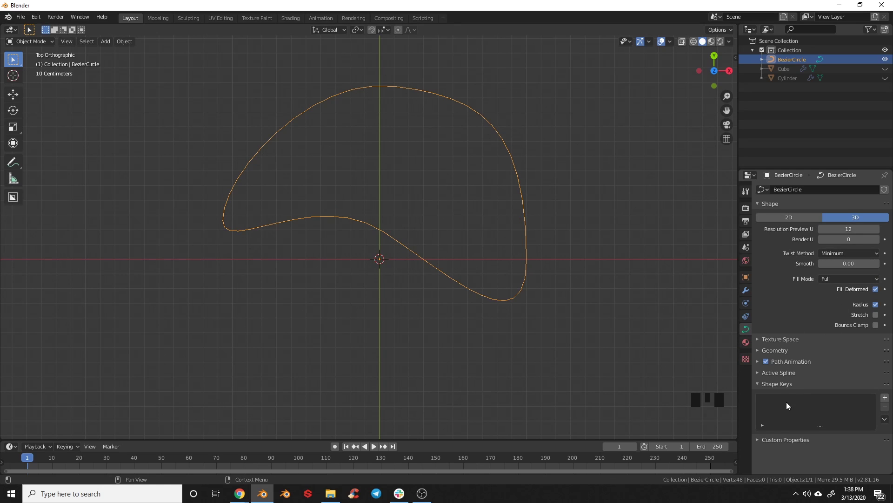
pyautogui.click(782, 353)
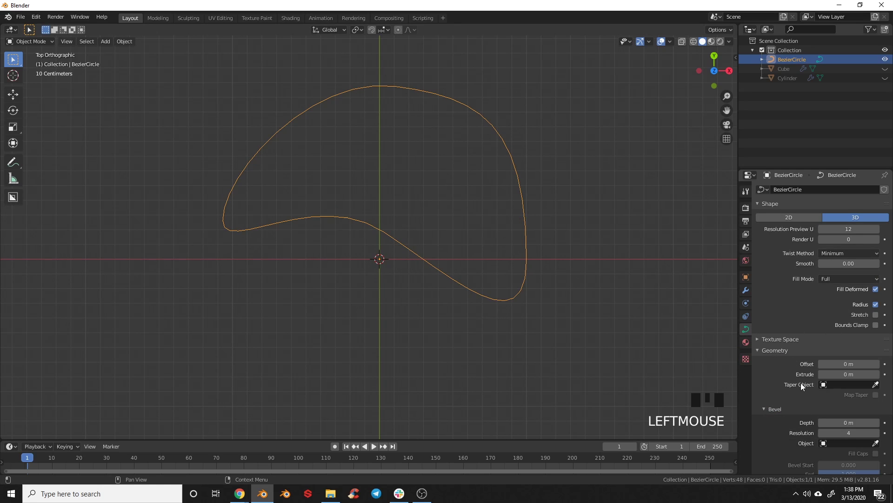
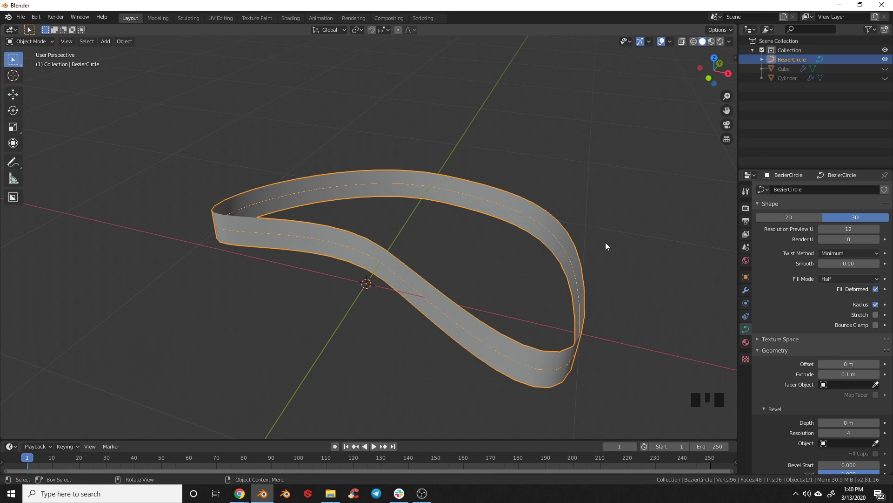
pyautogui.moveTo(584, 356); pyautogui.dragTo(848, 216)
pyautogui.click(808, 220)
pyautogui.moveTo(645, 288); pyautogui.dragTo(843, 277)
pyautogui.moveTo(844, 277); pyautogui.dragTo(622, 333)
pyautogui.moveTo(621, 333); pyautogui.dragTo(805, 399)
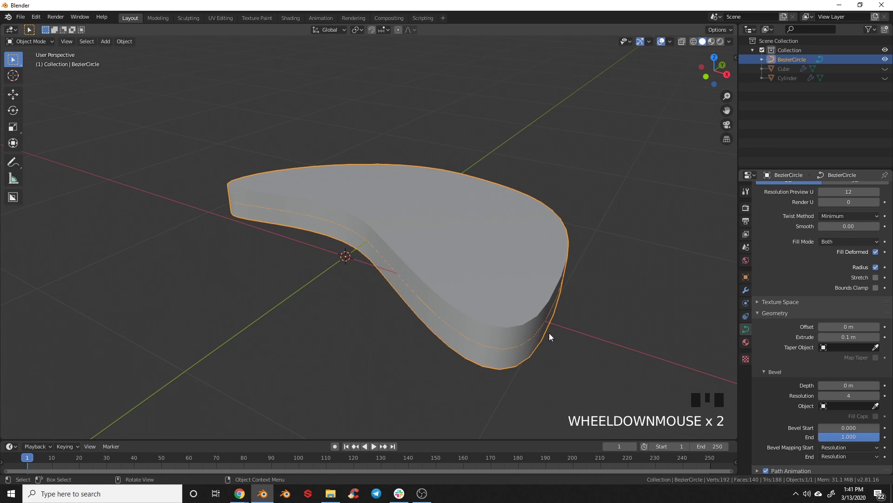
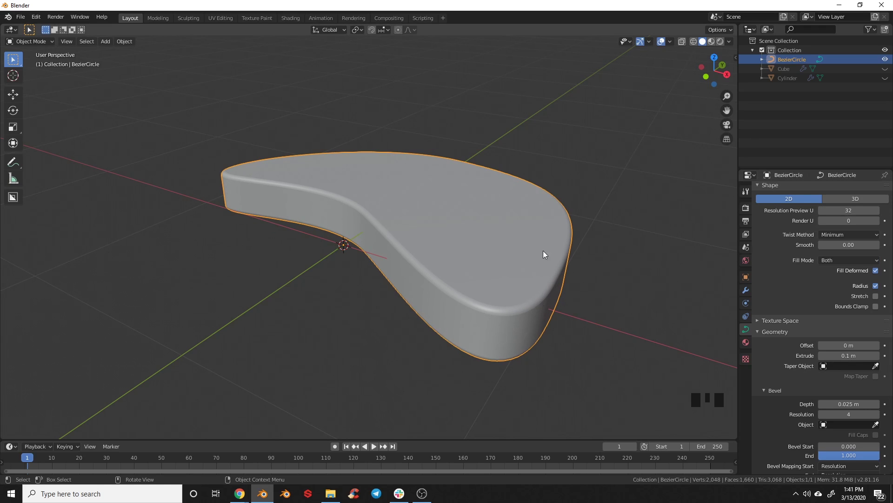
# Select all the fin's control points in top view and rotate the outline -90°.
pyautogui.press('KP_7')
pyautogui.scroll(-3)
pyautogui.moveTo(426, 255); pyautogui.dragTo(429, 292)
pyautogui.scroll(3)
pyautogui.click(426, 264)
pyautogui.press('Tab')
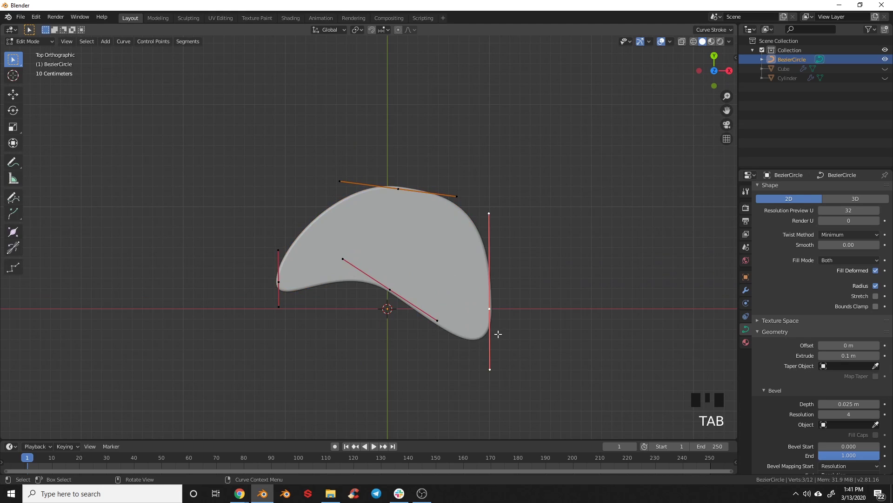
pyautogui.press('a')
pyautogui.press('a')
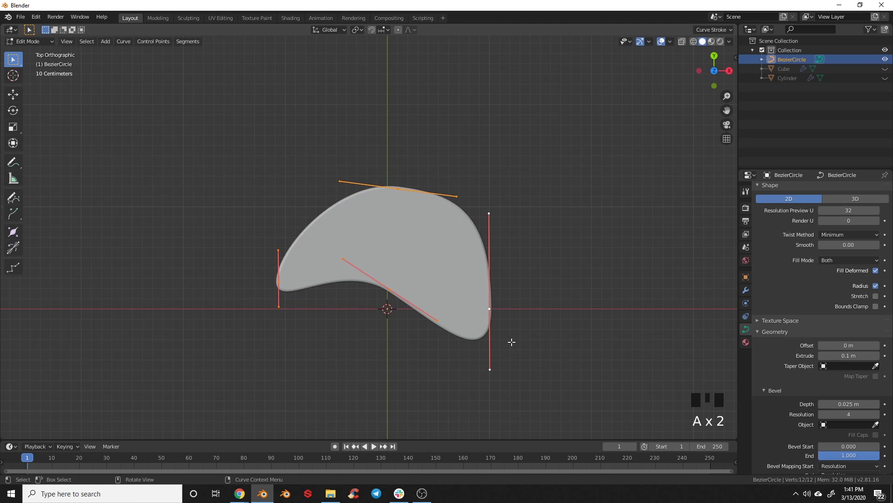
pyautogui.press('r')
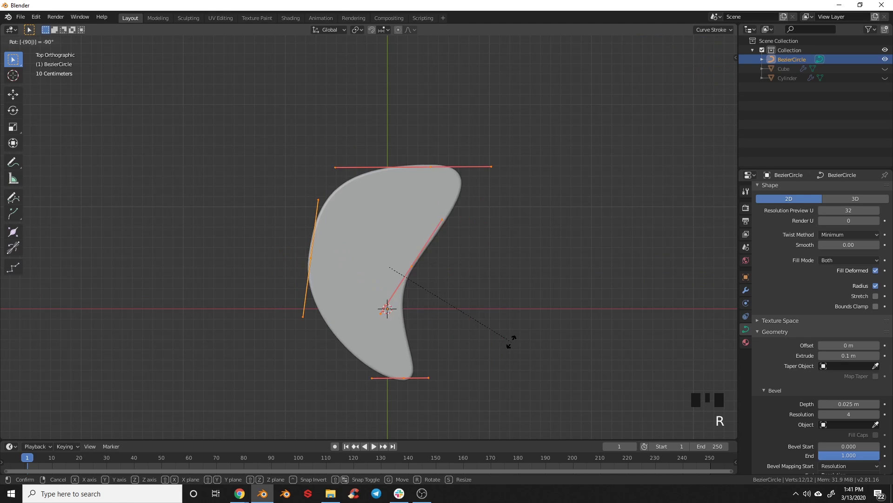
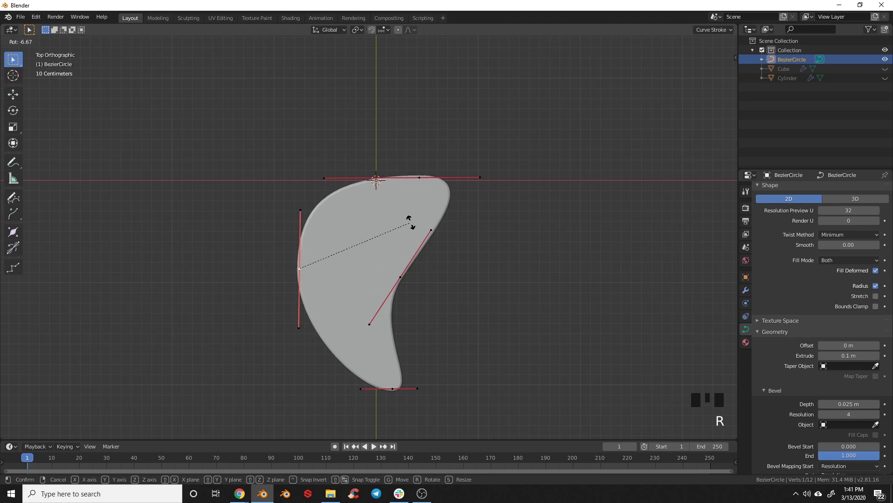
# Move and rotate the top control point and handles into a tall hooked teardrop with a narrow tip.
pyautogui.press('g')
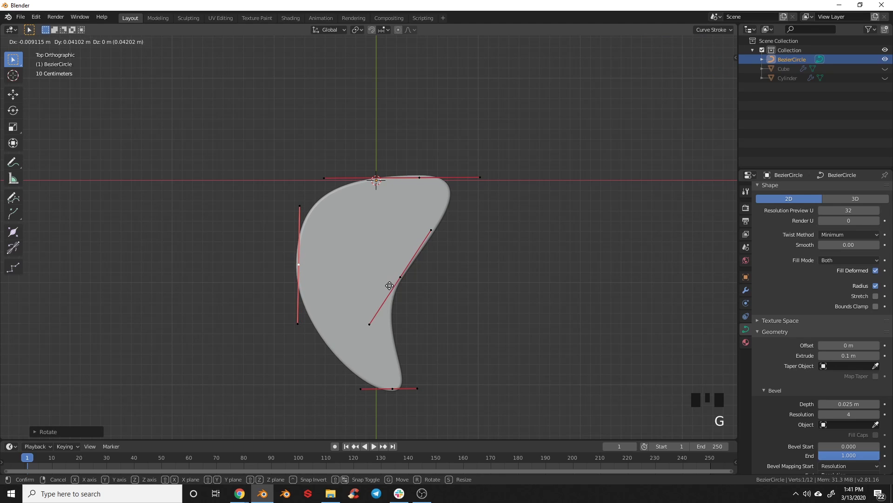
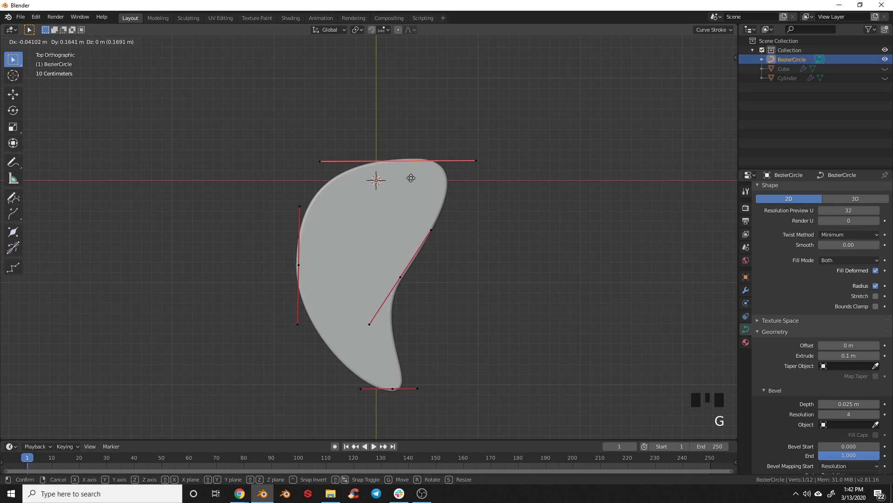
pyautogui.press('r')
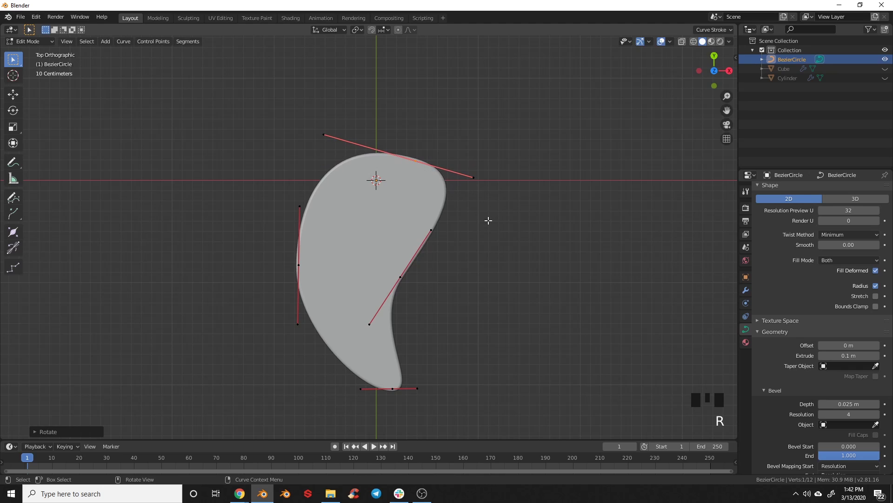
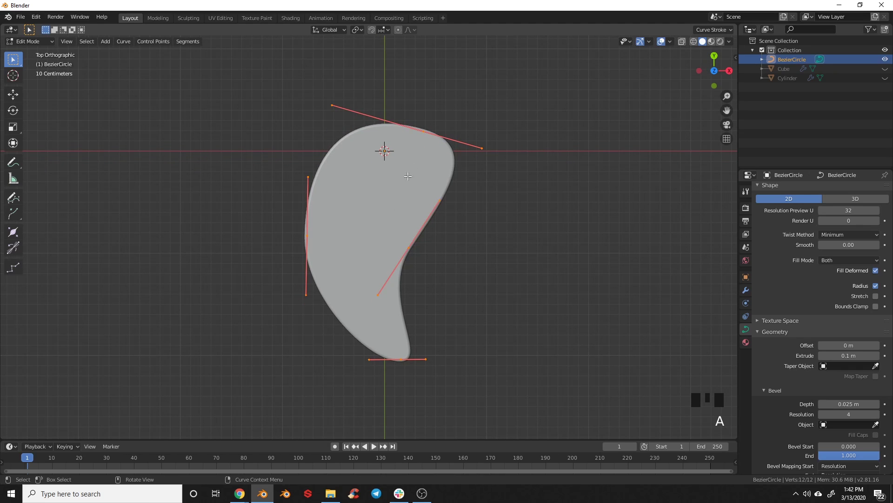
pyautogui.press('g')
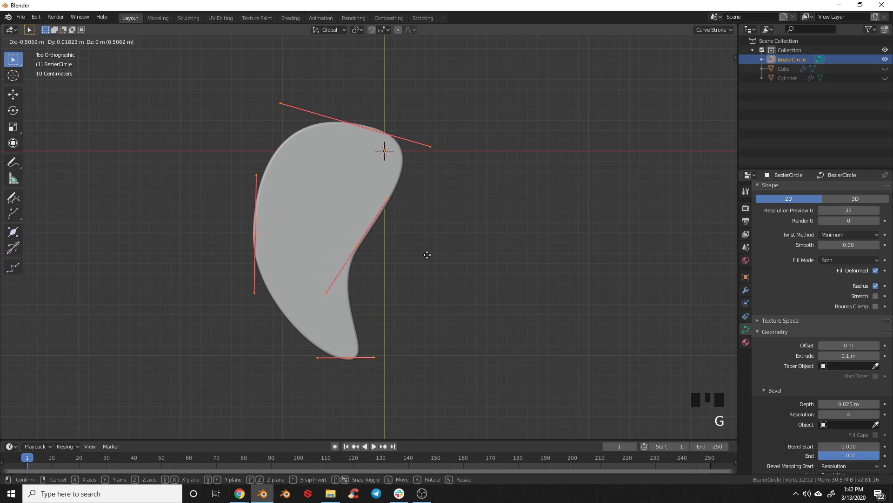
pyautogui.press('Tab')
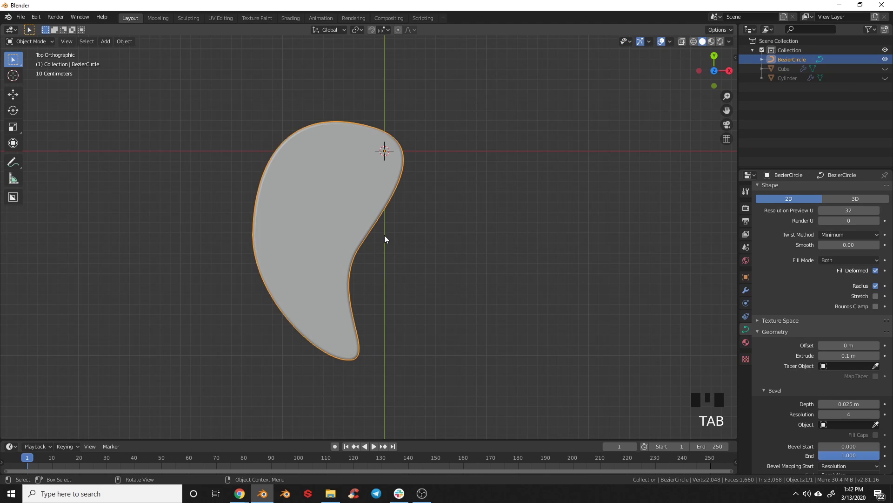
# Rotate the fin 90° in side view so it stands upright, and unhide the rocket body.
pyautogui.press('KP_3')
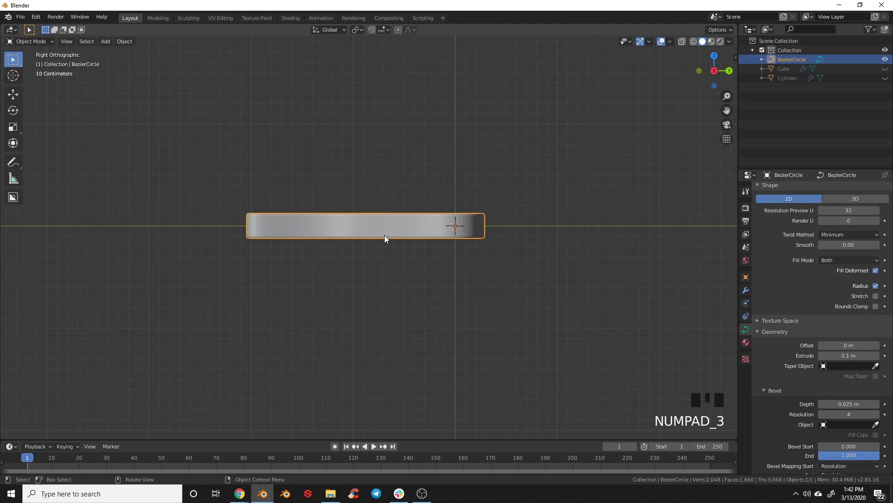
pyautogui.press('r')
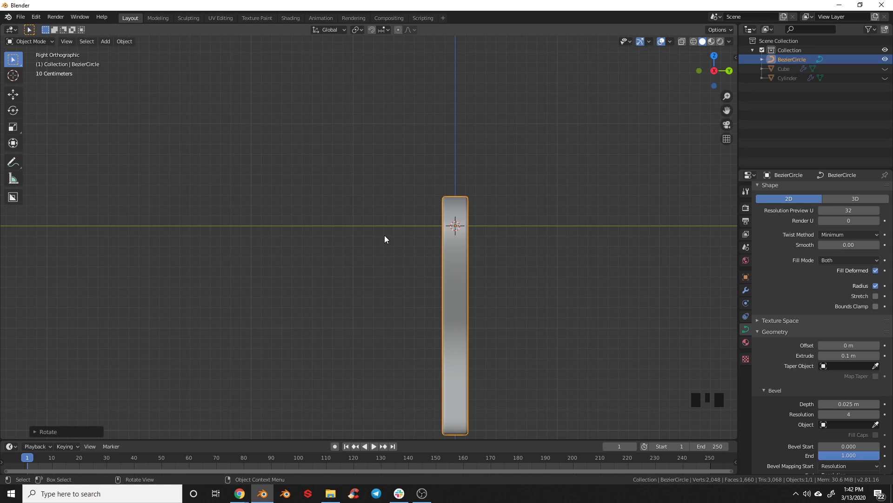
pyautogui.moveTo(291, 252); pyautogui.dragTo(314, 305)
pyautogui.scroll(3)
pyautogui.moveTo(320, 327); pyautogui.dragTo(302, 245)
pyautogui.click(303, 244)
# Move the fin beside the lower rocket body in front and side views, including along the depth axis.
pyautogui.press('r')
pyautogui.moveTo(348, 361); pyautogui.dragTo(340, 285)
pyautogui.press('g')
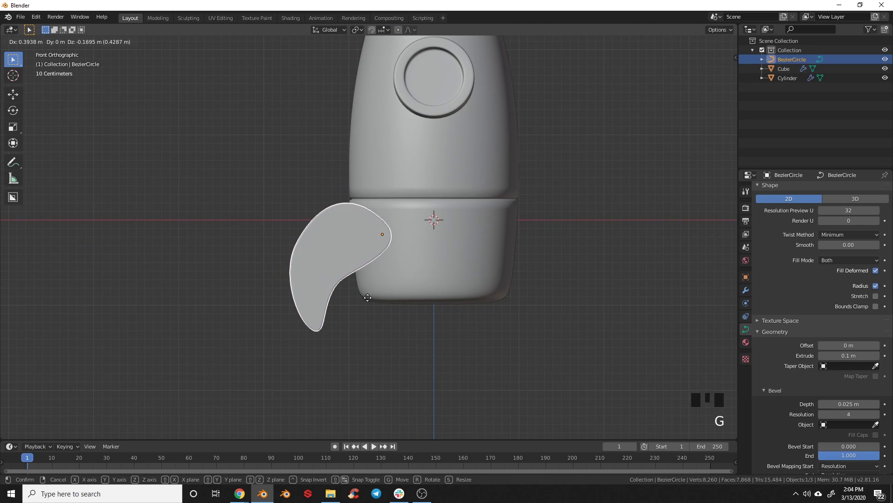
pyautogui.moveTo(332, 296); pyautogui.dragTo(396, 287)
pyautogui.press('KP_3')
pyautogui.press('g')
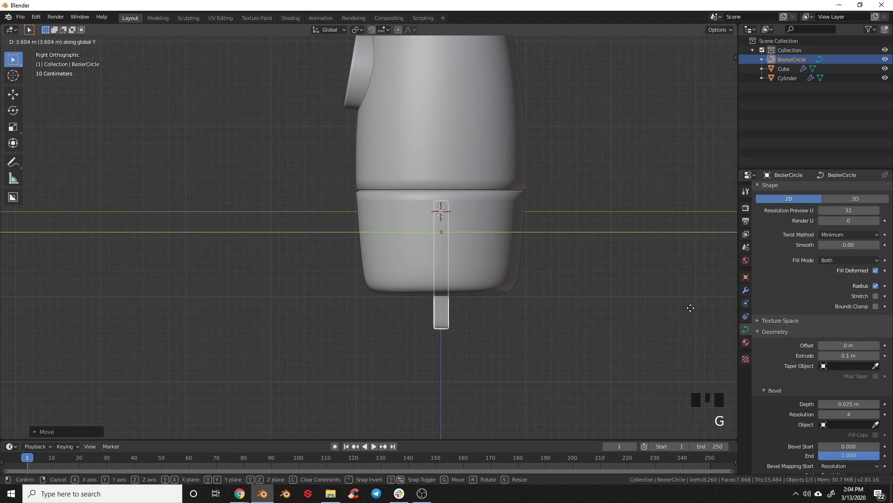
pyautogui.press('KP_1')
pyautogui.press('a')
pyautogui.scroll(-3)
pyautogui.scroll(3)
pyautogui.moveTo(370, 266); pyautogui.dragTo(409, 270)
# Tweak two of the fin's control point handles in Edit Mode so it hugs the body.
pyautogui.press('KP_3')
pyautogui.press('KP_1')
pyautogui.click(358, 262)
pyautogui.press('Tab')
pyautogui.click(330, 239)
pyautogui.press('r')
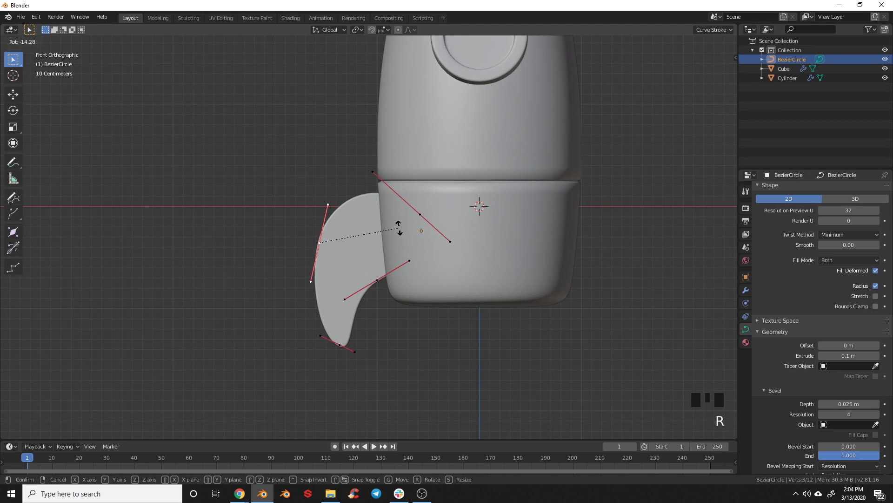
pyautogui.press('a')
pyautogui.press('Tab')
pyautogui.scroll(-3)
pyautogui.press('a')
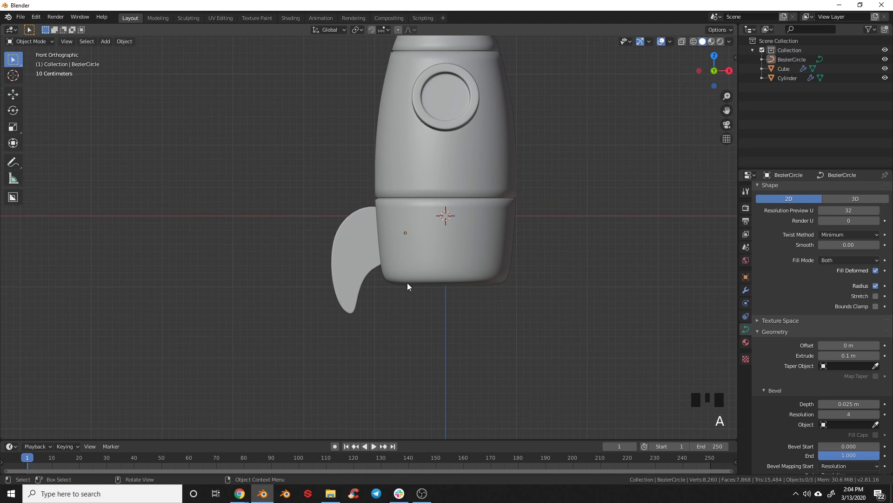
# Inspect the fin from above and around the body, leaving the fin selected.
pyautogui.moveTo(374, 244); pyautogui.dragTo(412, 292)
pyautogui.press('KP_7')
pyautogui.moveTo(445, 208); pyautogui.dragTo(312, 313)
pyautogui.moveTo(409, 282); pyautogui.dragTo(307, 254)
pyautogui.click(307, 253)
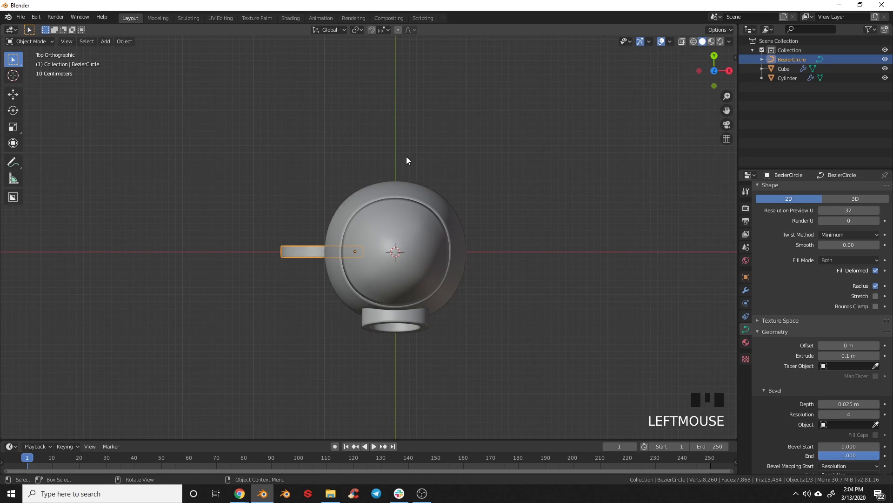
pyautogui.moveTo(480, 303); pyautogui.dragTo(365, 36)
pyautogui.moveTo(362, 34); pyautogui.dragTo(225, 309)
pyautogui.moveTo(226, 309); pyautogui.dragTo(299, 243)
pyautogui.click(298, 242)
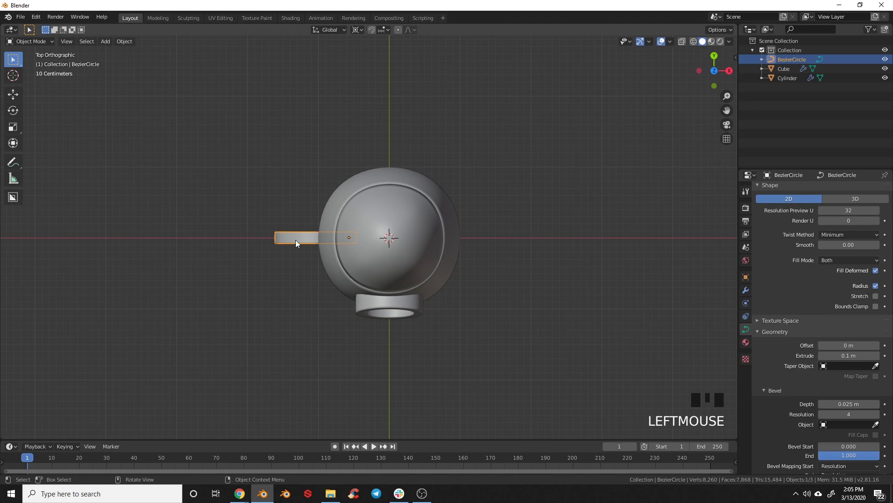
# Duplicate the fin twice and rotate each copy around the rocket to make three fins.
pyautogui.press('shift+d')
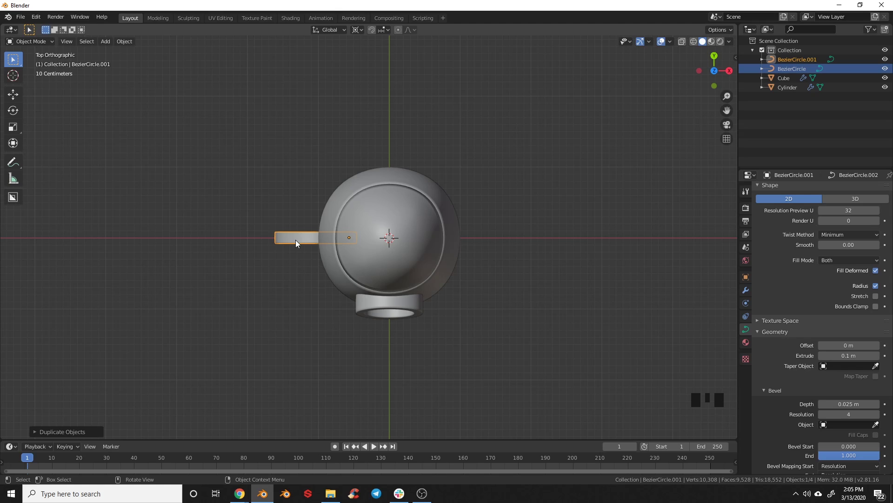
pyautogui.press('r')
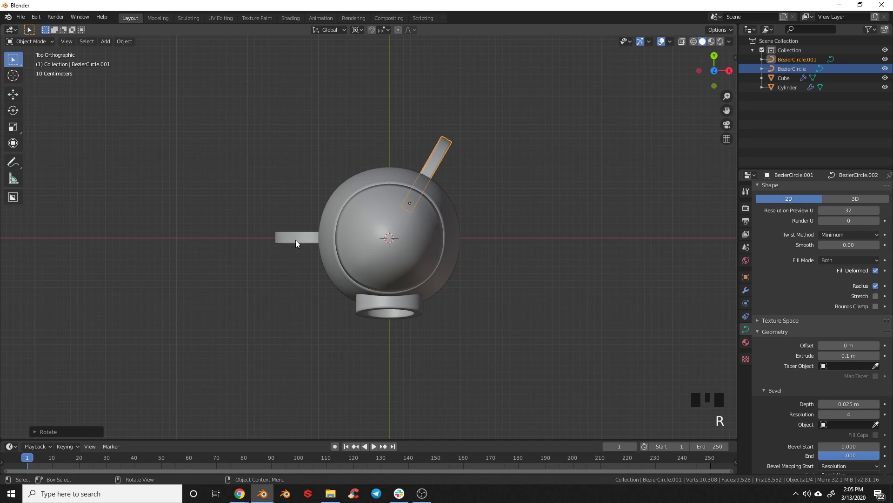
pyautogui.press('shift+d')
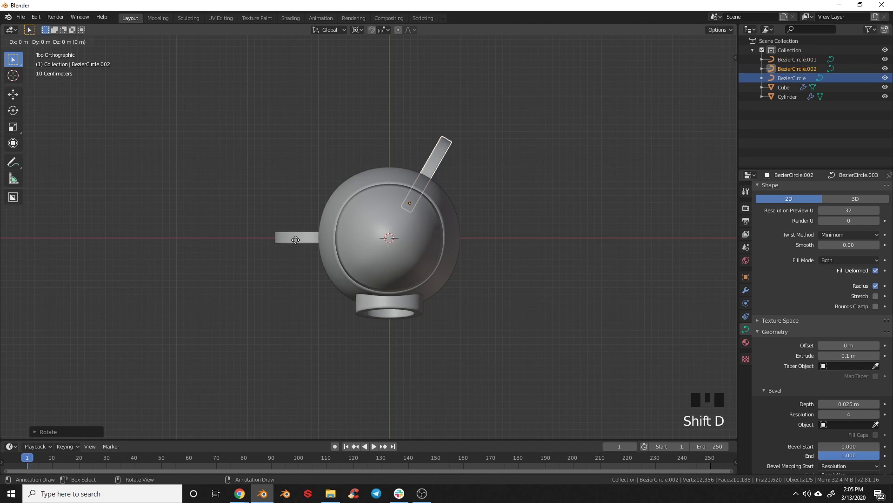
pyautogui.press('r')
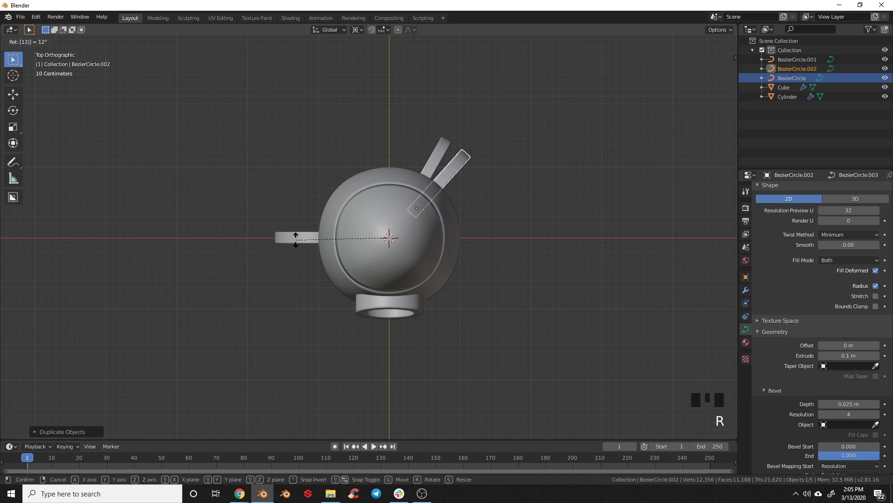
pyautogui.press('a')
pyautogui.moveTo(416, 352); pyautogui.dragTo(292, 236)
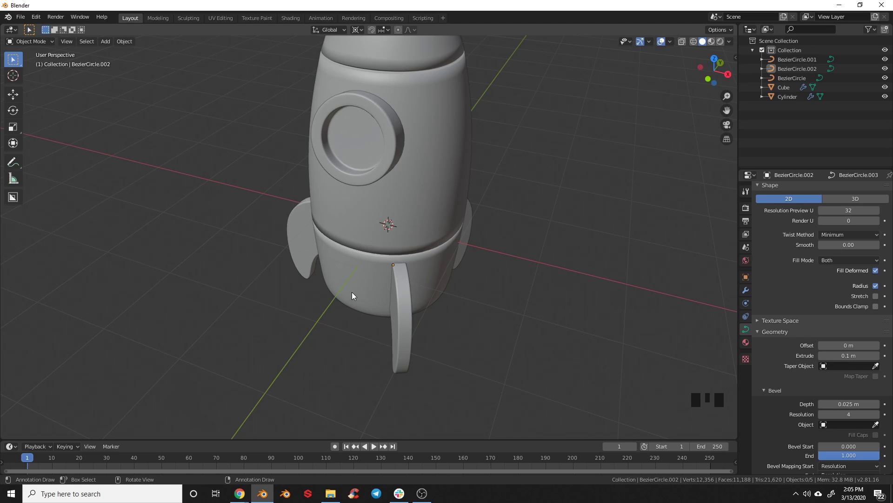
# Select all three fins and rotate them in top view into an even radial spread around the body.
pyautogui.press('KP_1')
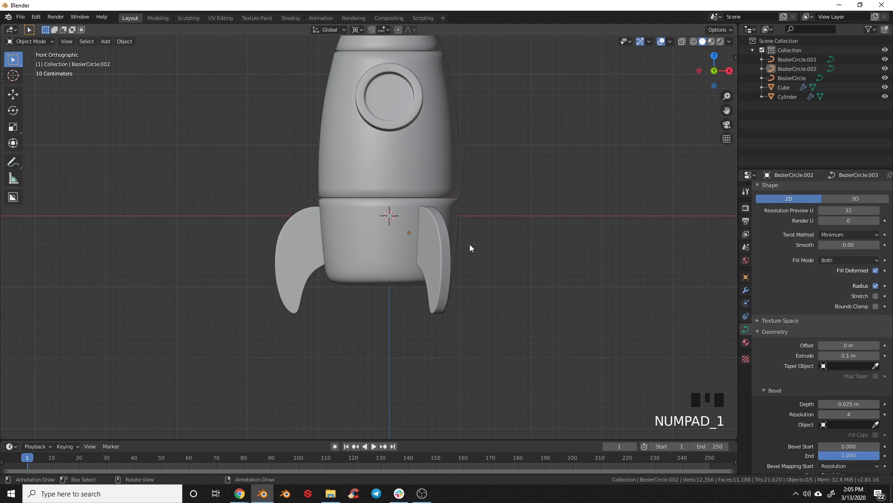
pyautogui.moveTo(417, 308); pyautogui.dragTo(367, 344)
pyautogui.click(368, 344)
pyautogui.click(476, 249)
pyautogui.moveTo(292, 278); pyautogui.dragTo(309, 256)
pyautogui.click(309, 257)
pyautogui.press('KP_7')
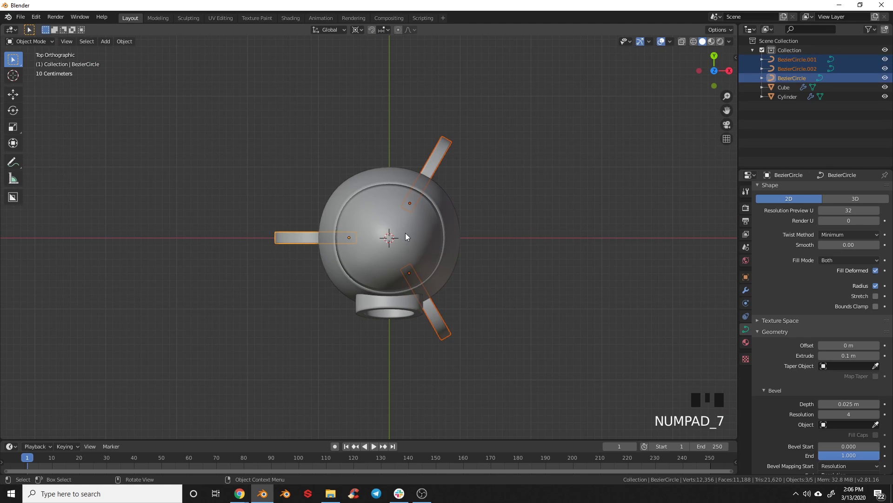
pyautogui.press('r')
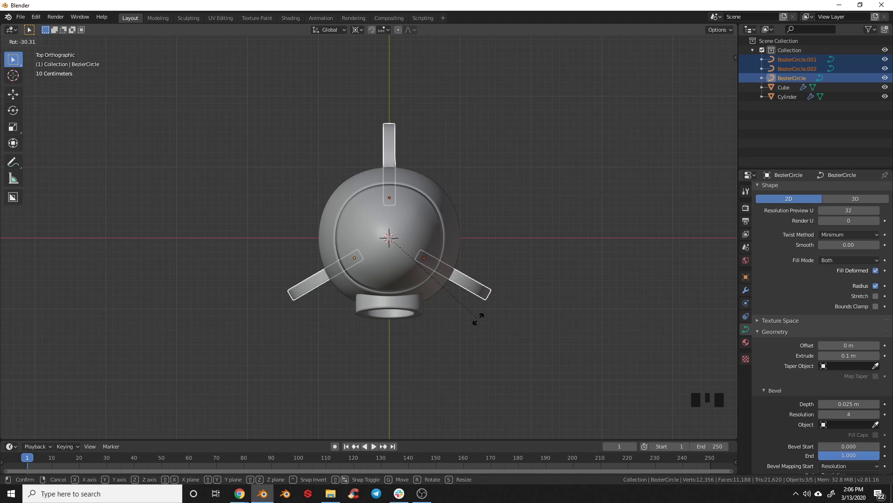
pyautogui.press('a')
pyautogui.moveTo(441, 374); pyautogui.dragTo(432, 297)
pyautogui.moveTo(428, 279); pyautogui.dragTo(392, 284)
pyautogui.click(392, 284)
# Enter Edit Mode on the body mesh and expand the LoopTools panel in the N sidebar's Edit tab.
pyautogui.press('Tab')
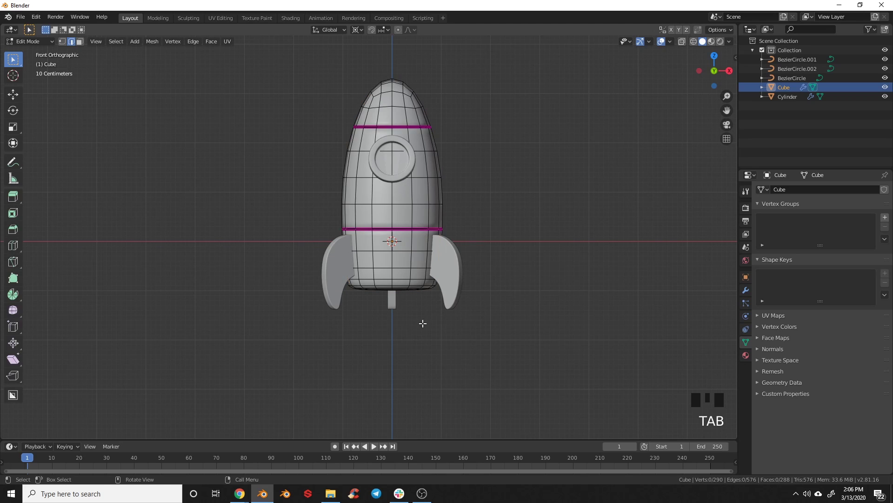
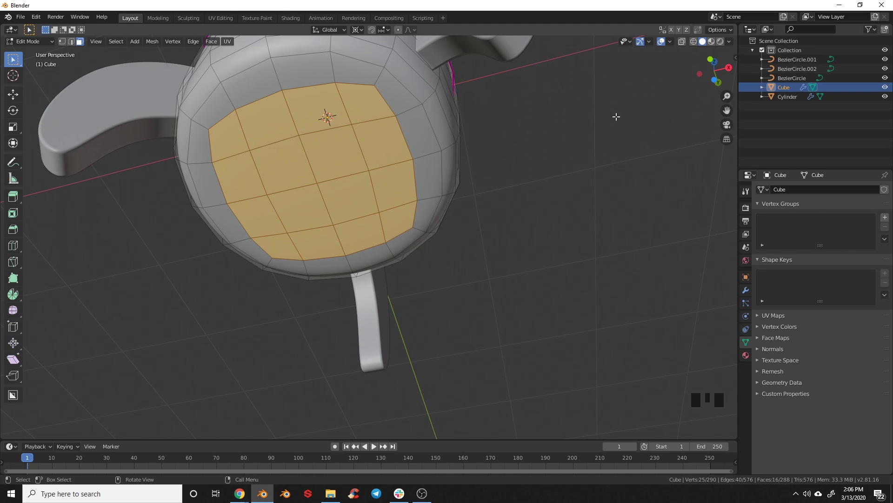
pyautogui.press('n')
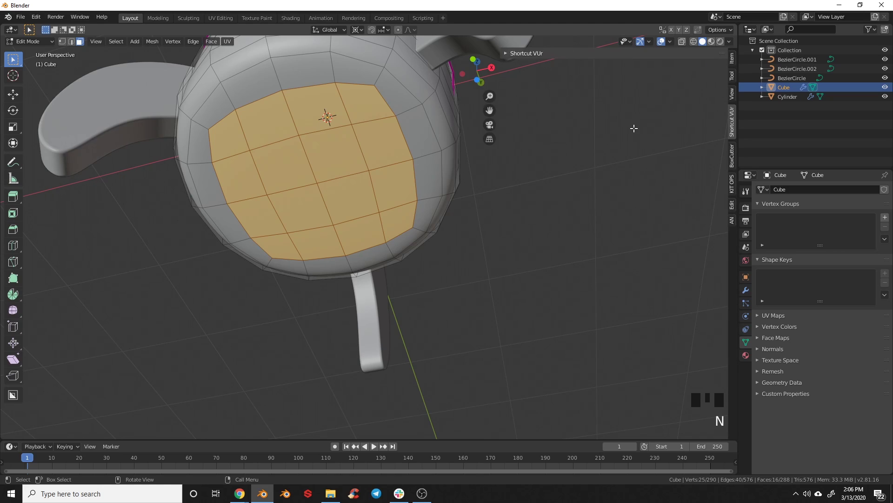
pyautogui.click(734, 208)
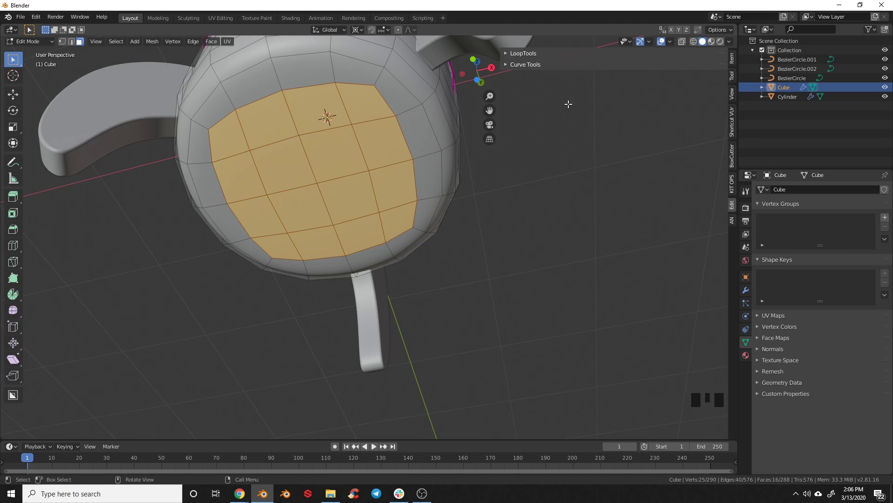
pyautogui.click(509, 55)
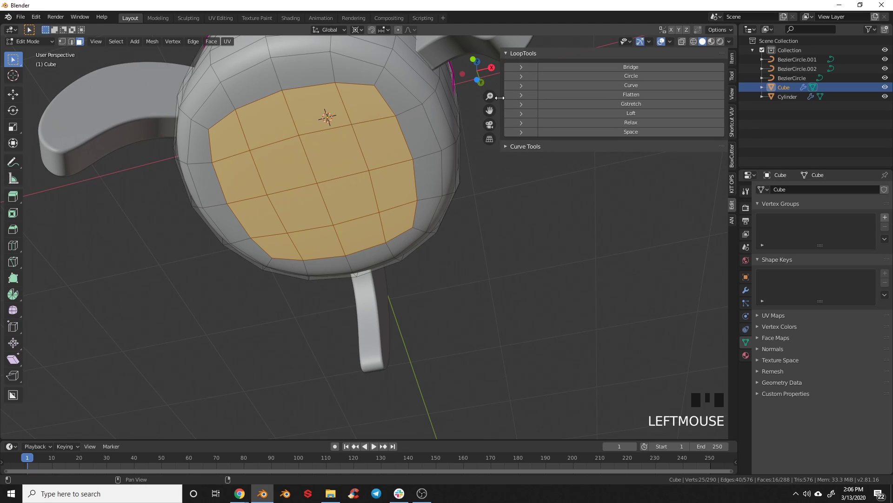
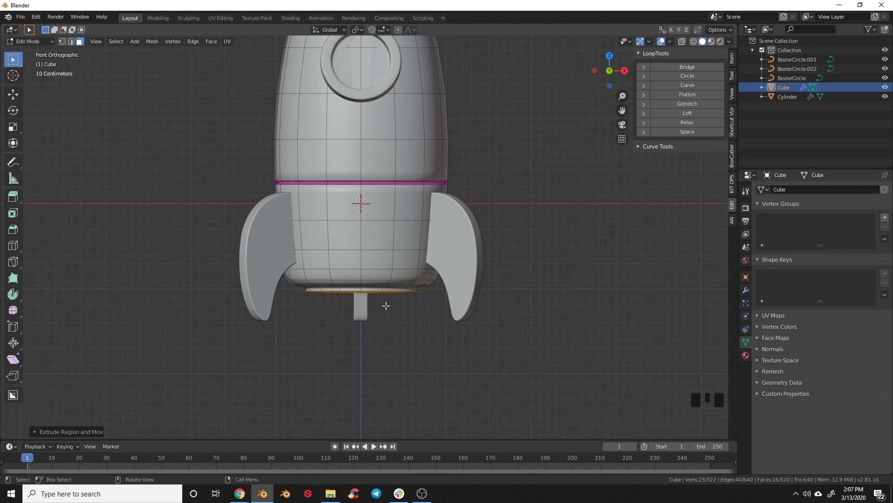
# Extrude and widen the bottom faces several times into stacked rings forming a stepped nozzle.
pyautogui.press('e')
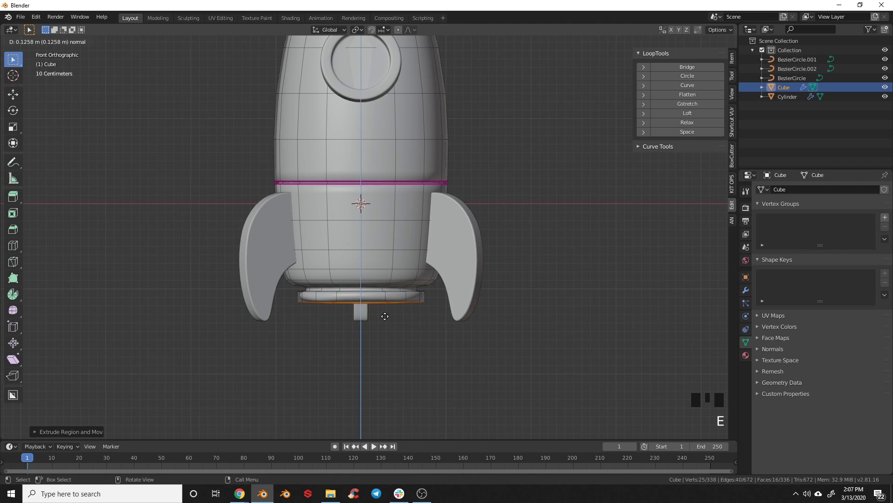
pyautogui.press('e')
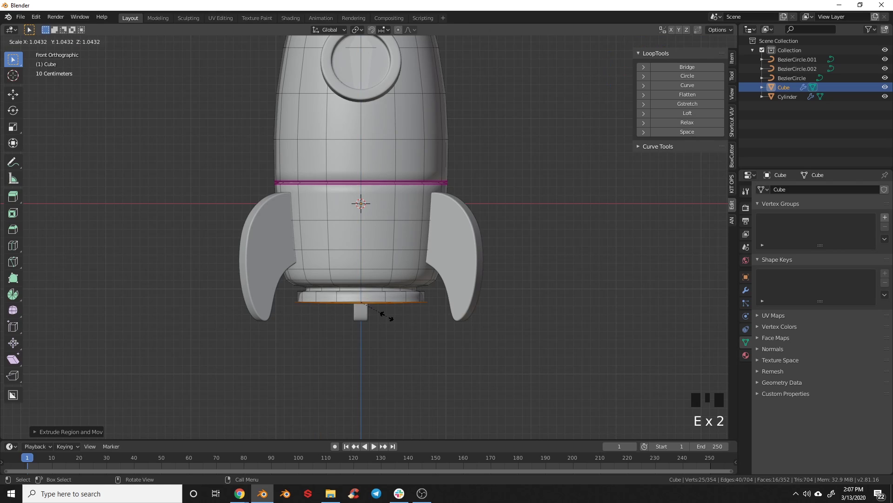
pyautogui.press('e')
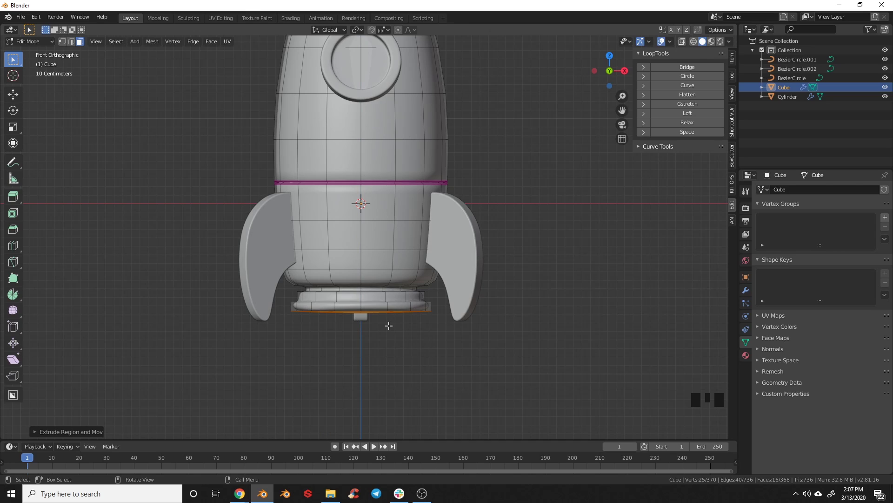
pyautogui.press('e')
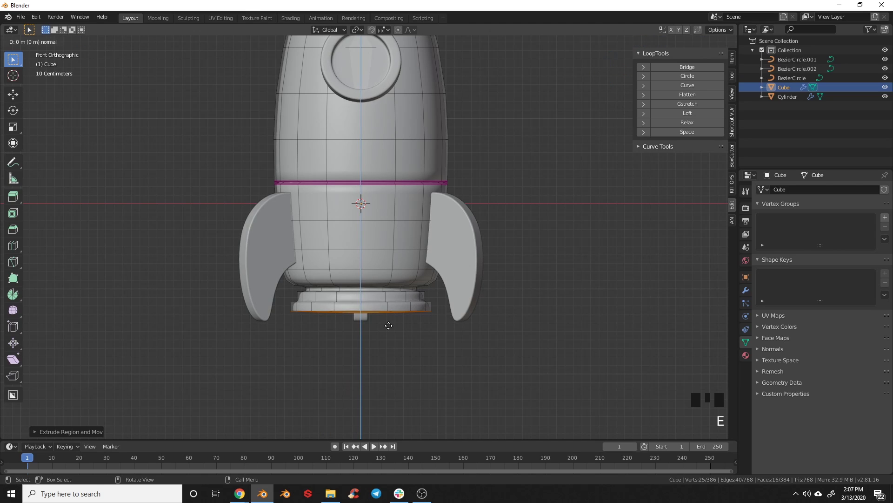
pyautogui.press('e')
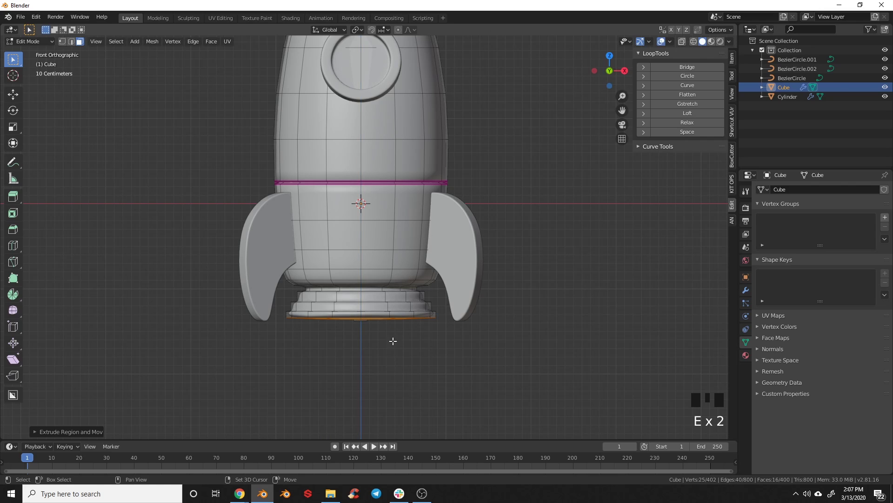
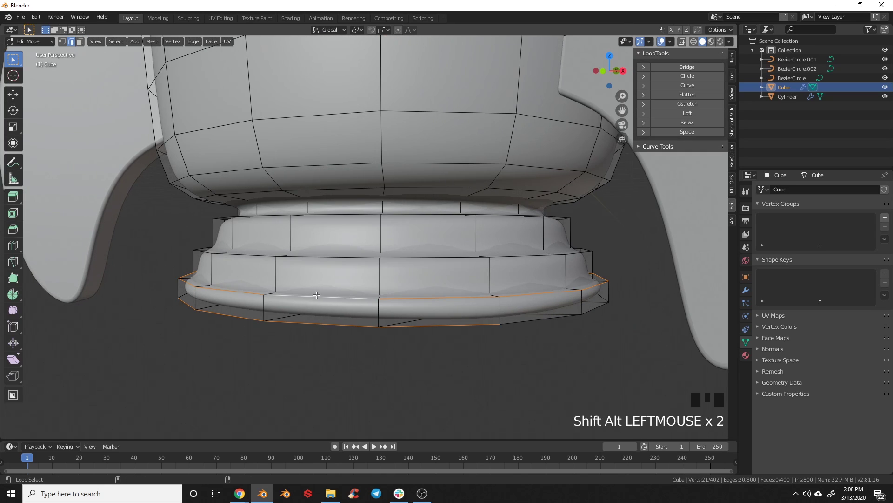
# Select the nozzle's ring edge loops and crease them to full strength 1.
pyautogui.moveTo(313, 264); pyautogui.dragTo(312, 282)
pyautogui.click(311, 282)
pyautogui.click(311, 276)
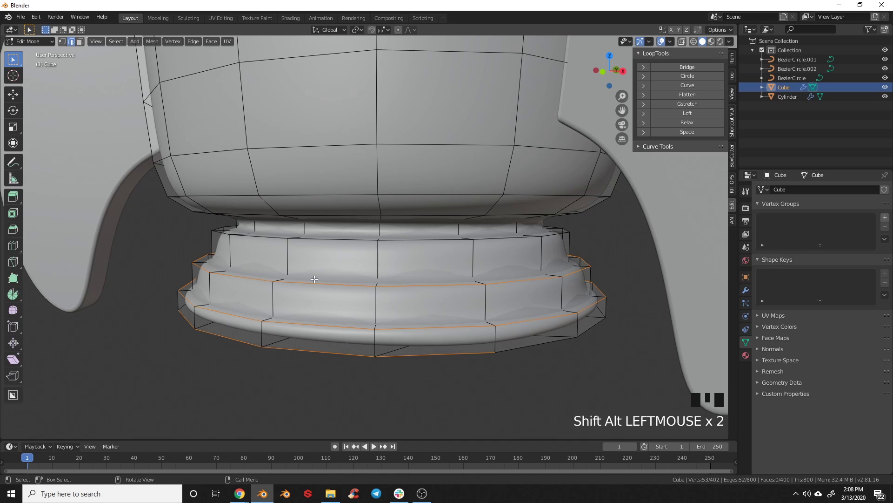
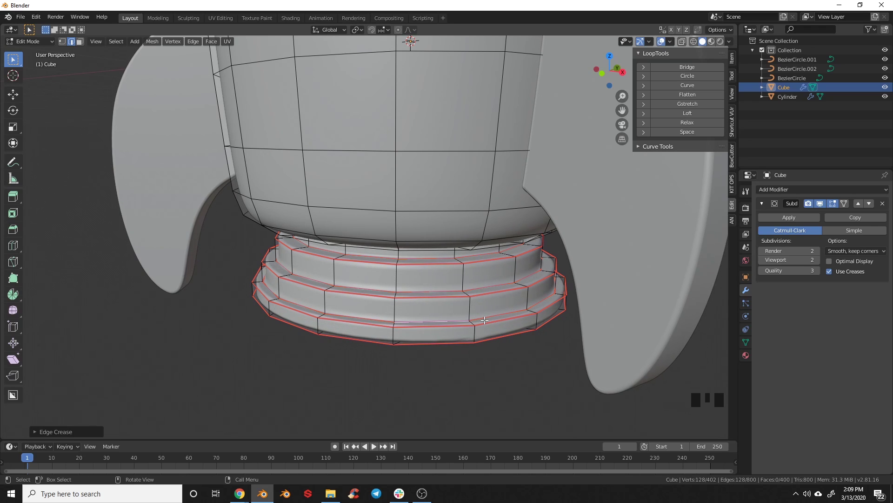
pyautogui.press('a')
pyautogui.press('Tab')
pyautogui.press('a')
pyautogui.press('KP_1')
# Return to Object Mode to view the smoothed nozzle with crisp stepped tiers.
pyautogui.scroll(-3)
pyautogui.moveTo(410, 257); pyautogui.dragTo(382, 322)
pyautogui.press('Tab')
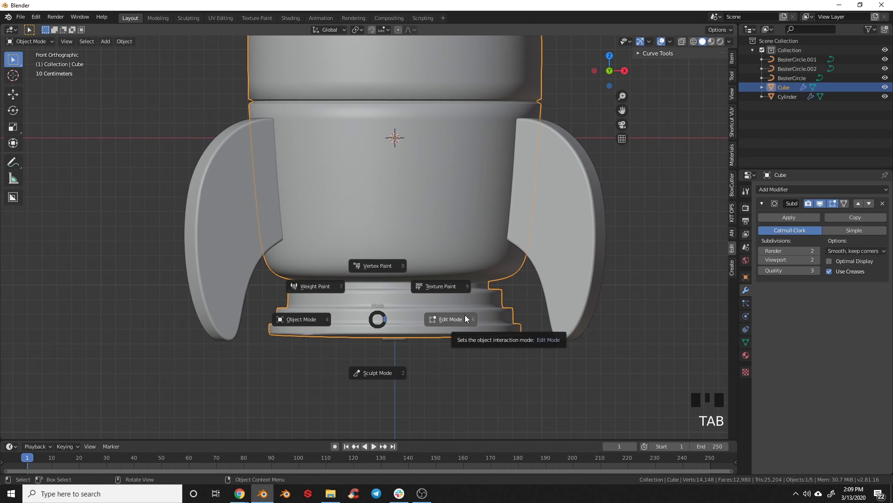
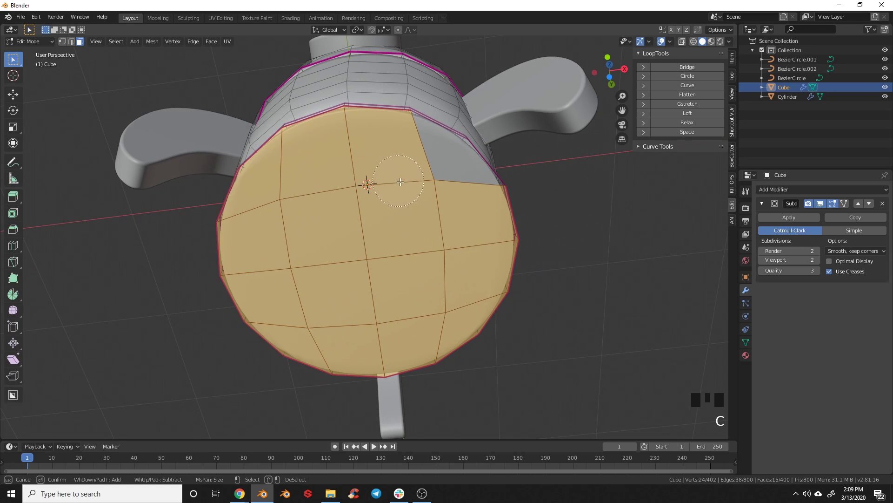
# Grow the face selection in front view to cover all the nozzle rings.
pyautogui.press('KP_1')
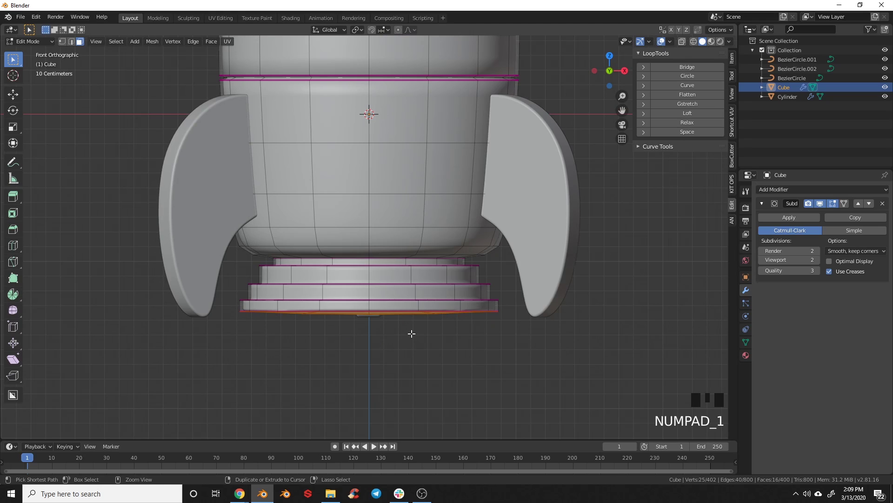
pyautogui.press('ctrl+KP_Add')
pyautogui.press('ctrl+KP_Add')
pyautogui.press('ctrl+KP_Add')
pyautogui.press('ctrl+KP_Add')
pyautogui.press('ctrl+KP_Add')
pyautogui.press('ctrl+KP_Add')
pyautogui.press('ctrl+KP_Add')
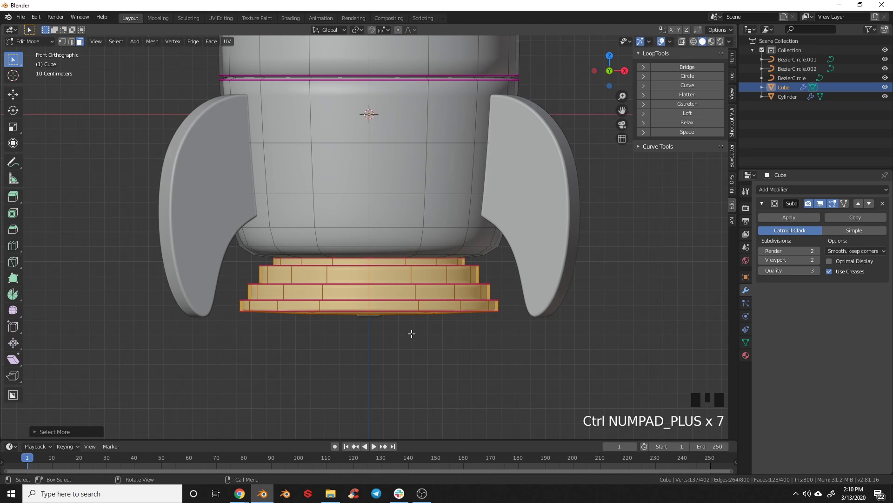
# Scale the nozzle down narrower and move it up along Z toward the body's base.
pyautogui.press('s')
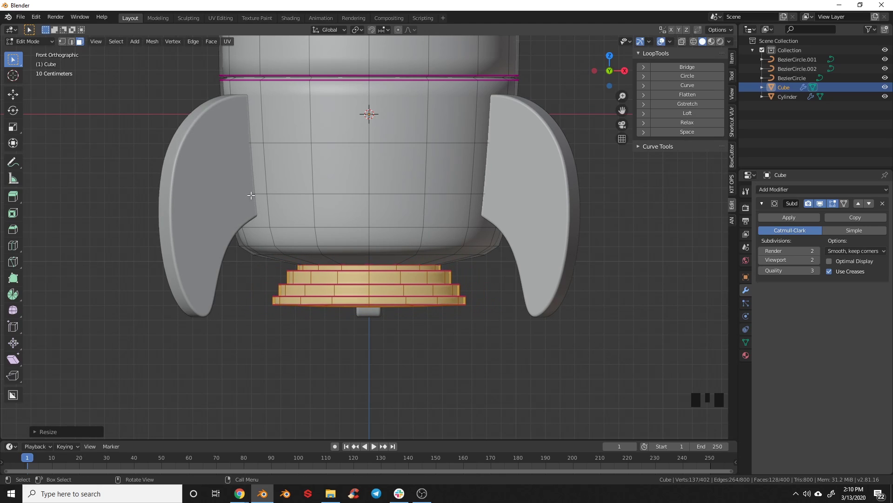
pyautogui.press('g')
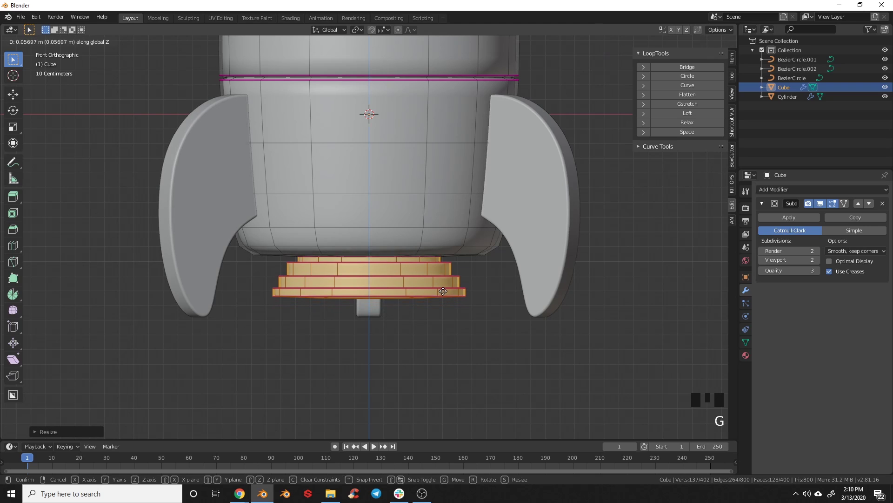
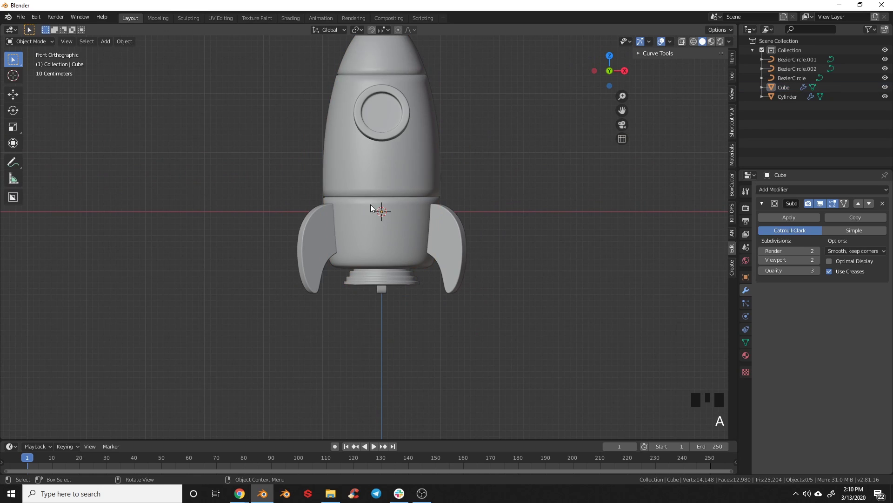
# Orbit around the finished rocket to inspect it from several angles.
pyautogui.moveTo(416, 237); pyautogui.dragTo(505, 313)
pyautogui.moveTo(393, 268); pyautogui.dragTo(461, 297)
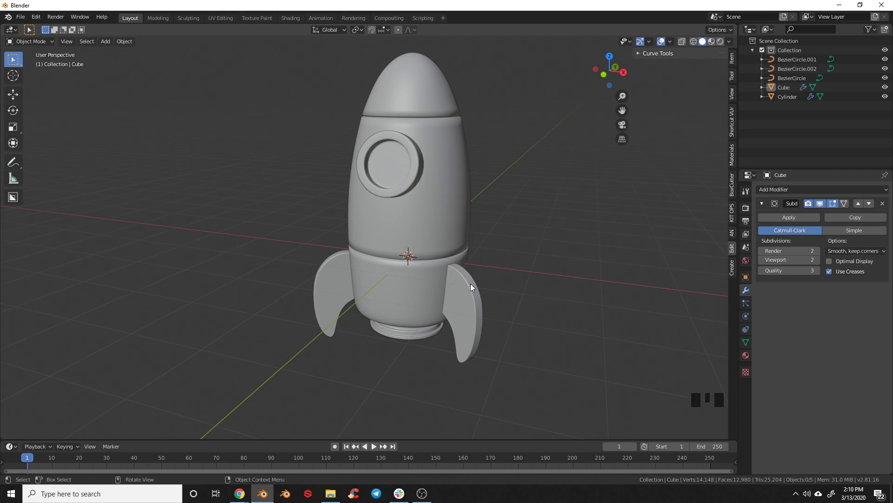